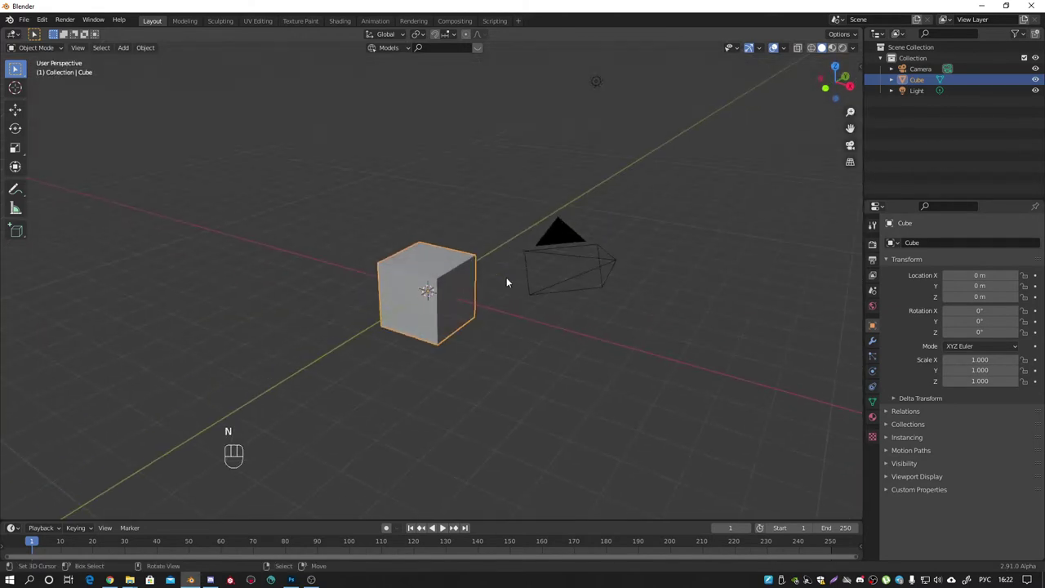
- Delete the default cube, add a plane and view it from the top with its transform values shown
key(Delete)
key(shift+a)
key(KP_7)
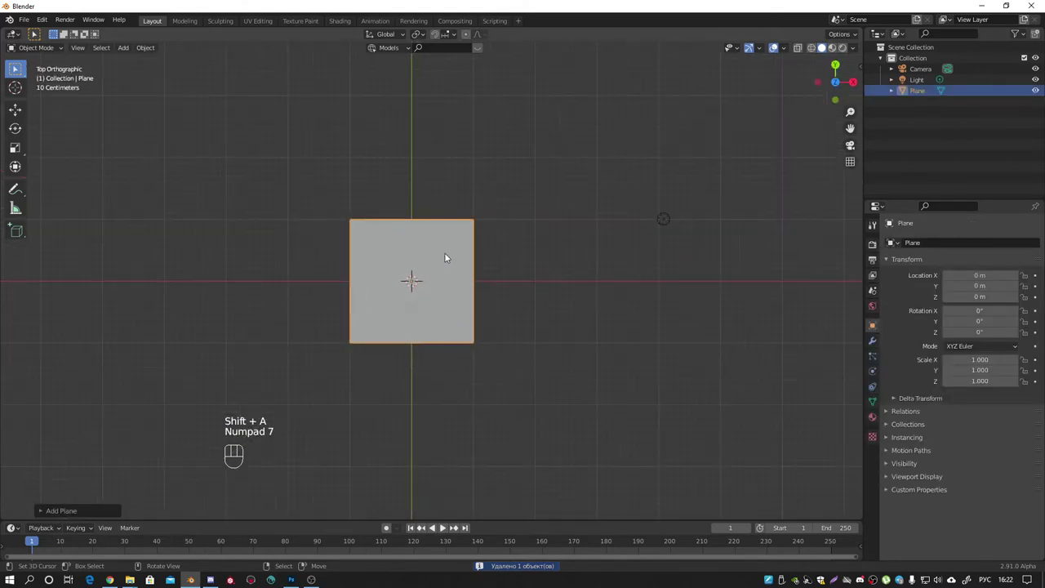
drag(459, 261, 564, 295)
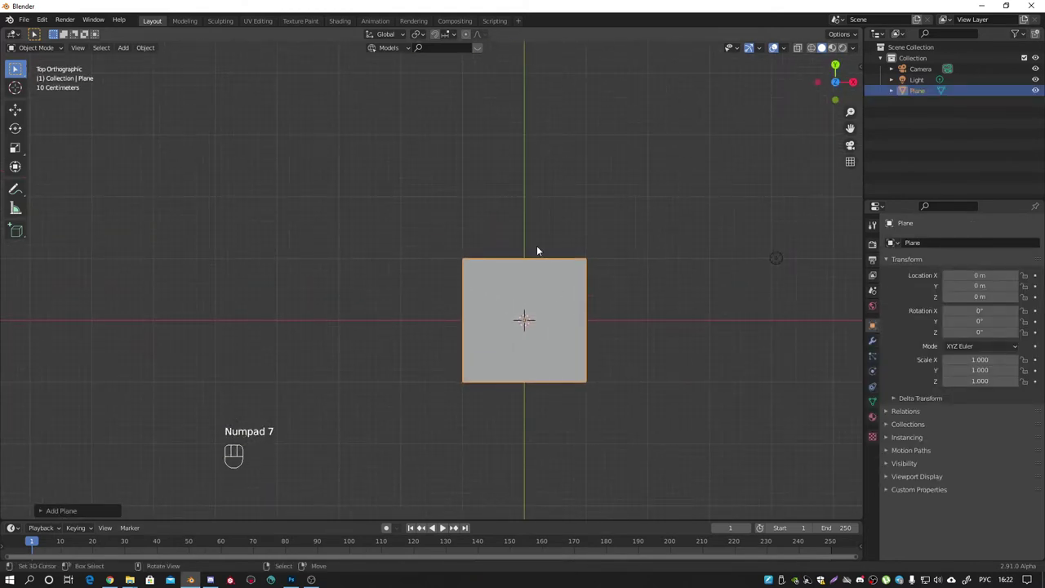
drag(544, 269, 518, 266)
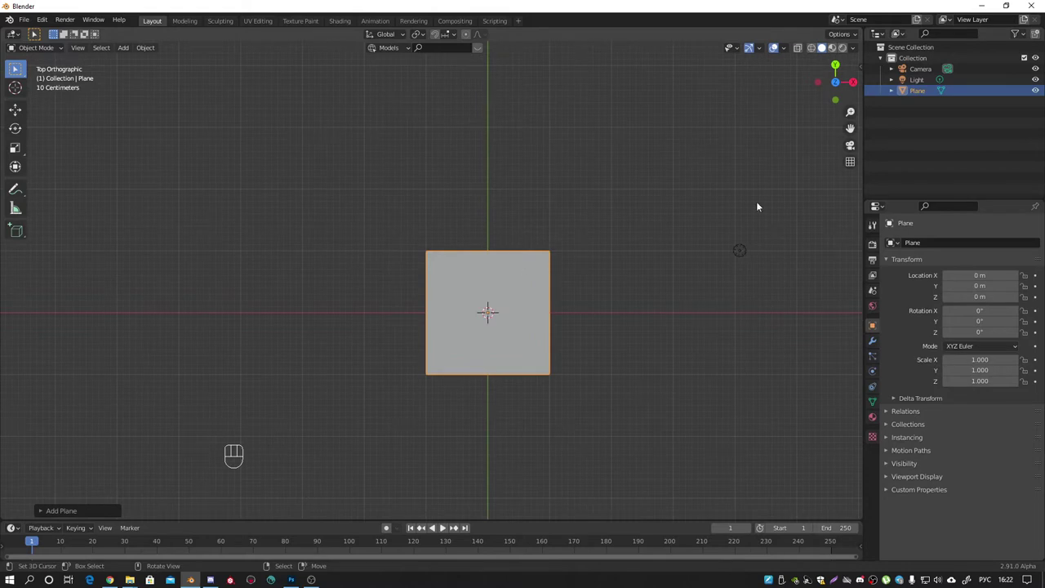
key(n)
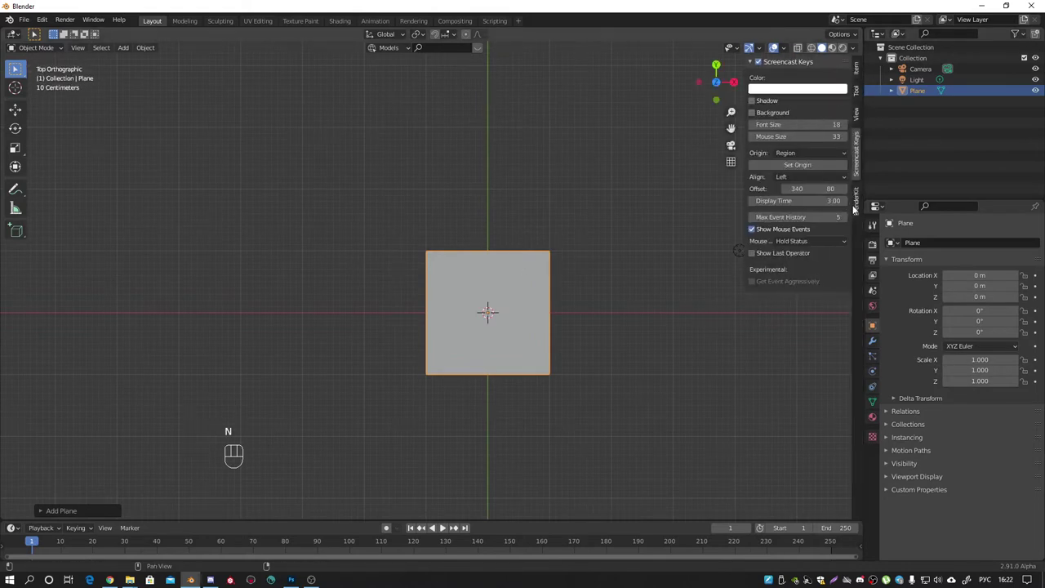
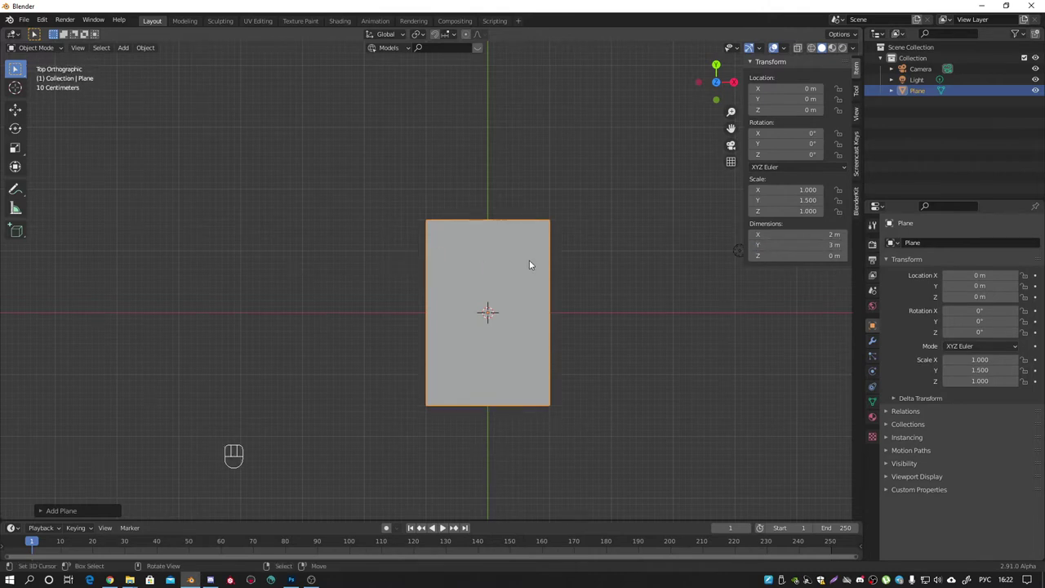
- In Edit Mode, loop-cut the plane into three rows and two columns
key(ctrl+a)
key(Tab)
key(ctrl+r)
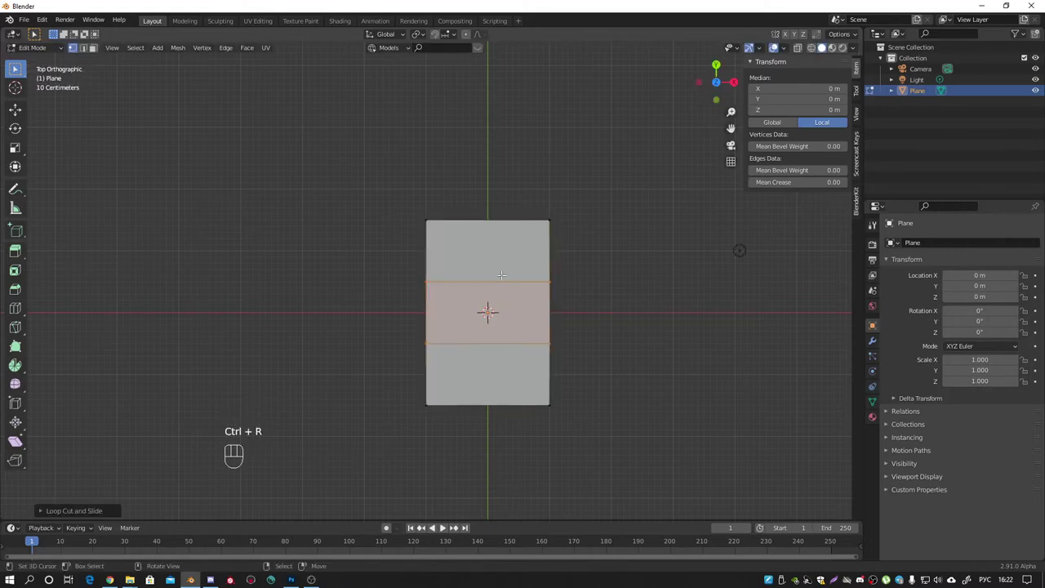
key(ctrl+r)
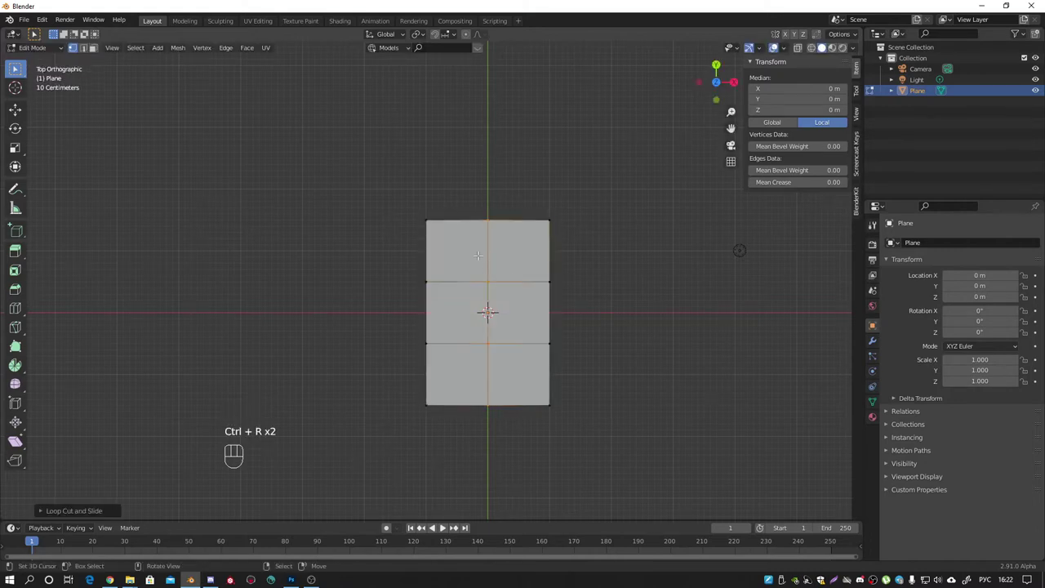
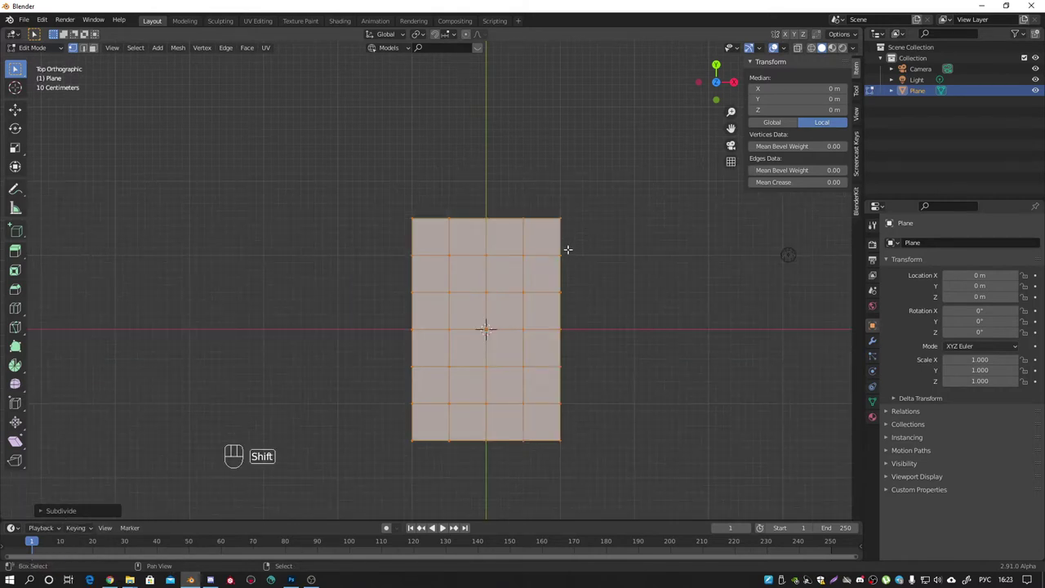
- Subdivide the plane twice into a dense grid and assign all vertices to a new vertex group
key(shift+r)
key(shift+r)
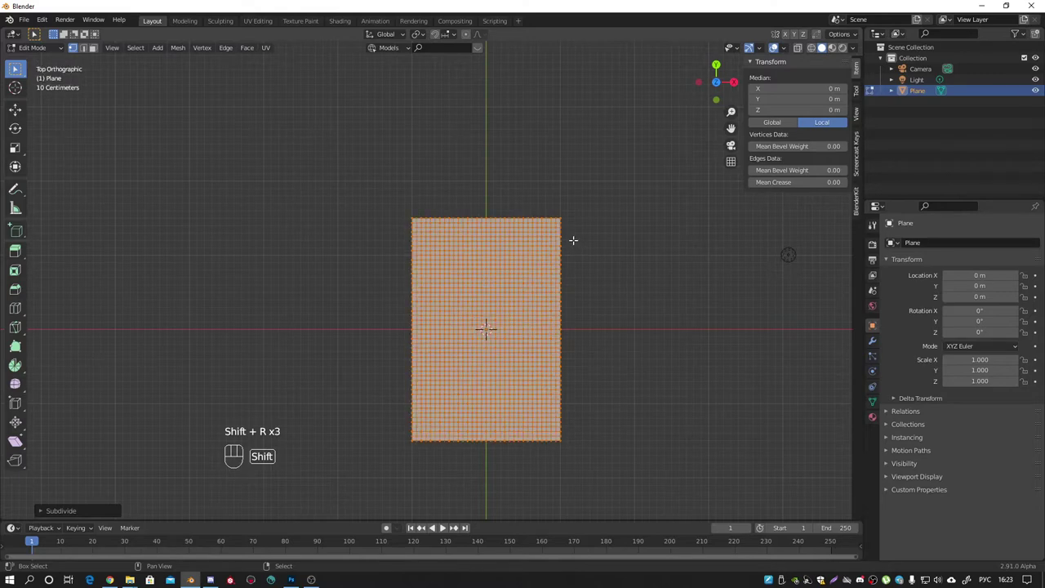
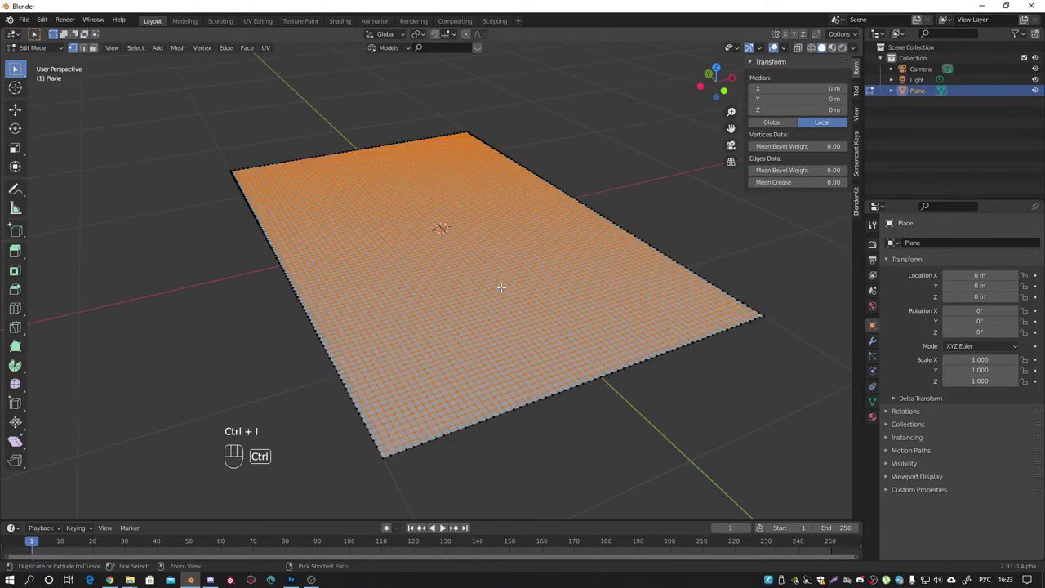
key(ctrl+g)
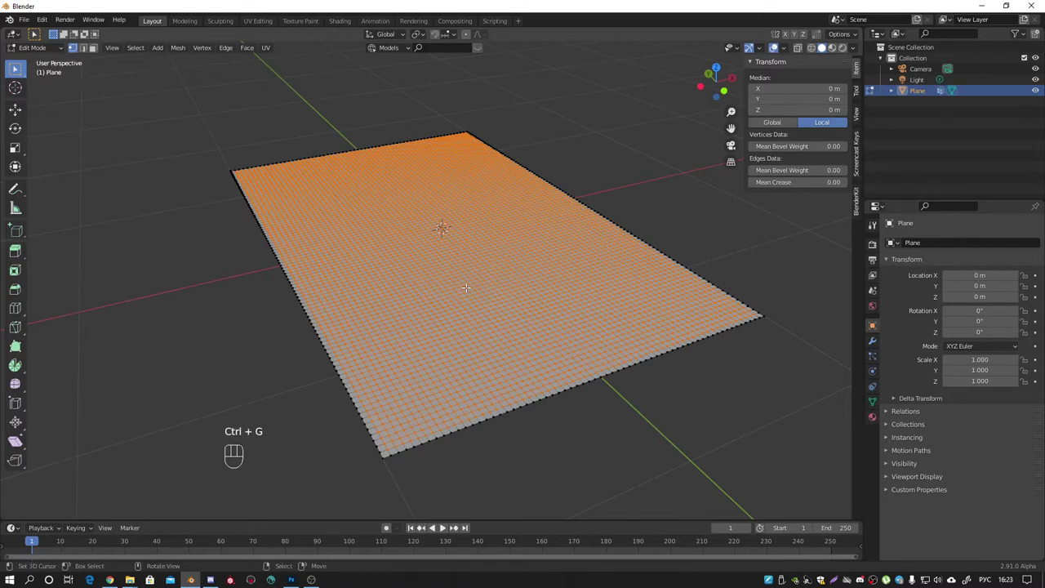
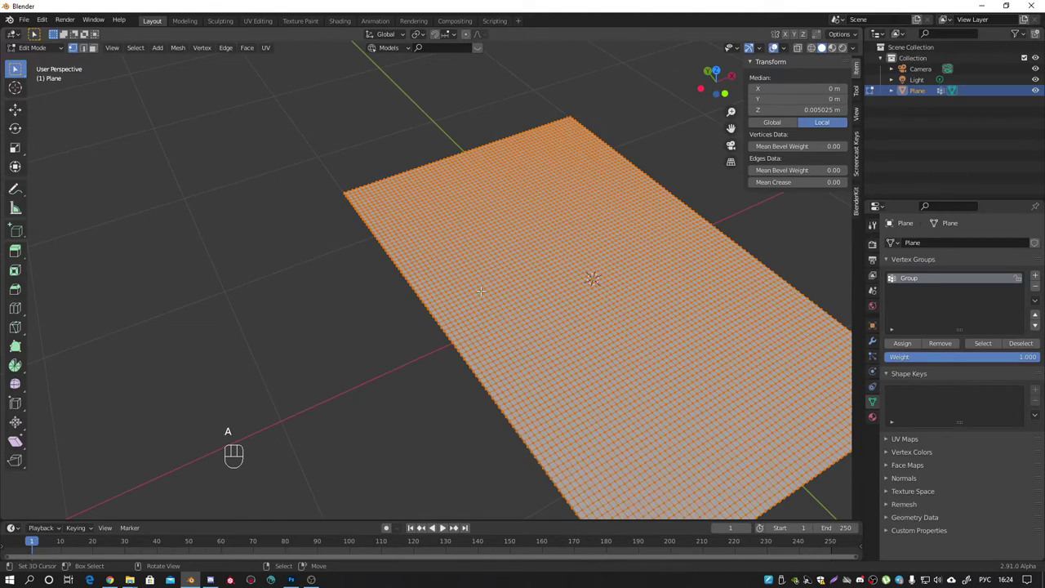
- Nudge some vertices up about 4 mm for slight height, then deselect all vertices
key(w)
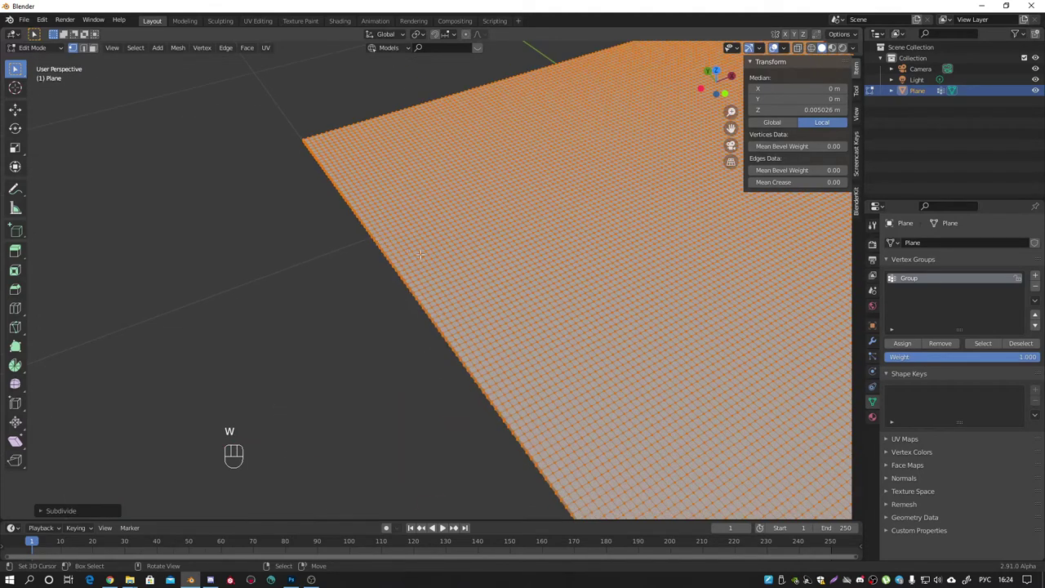
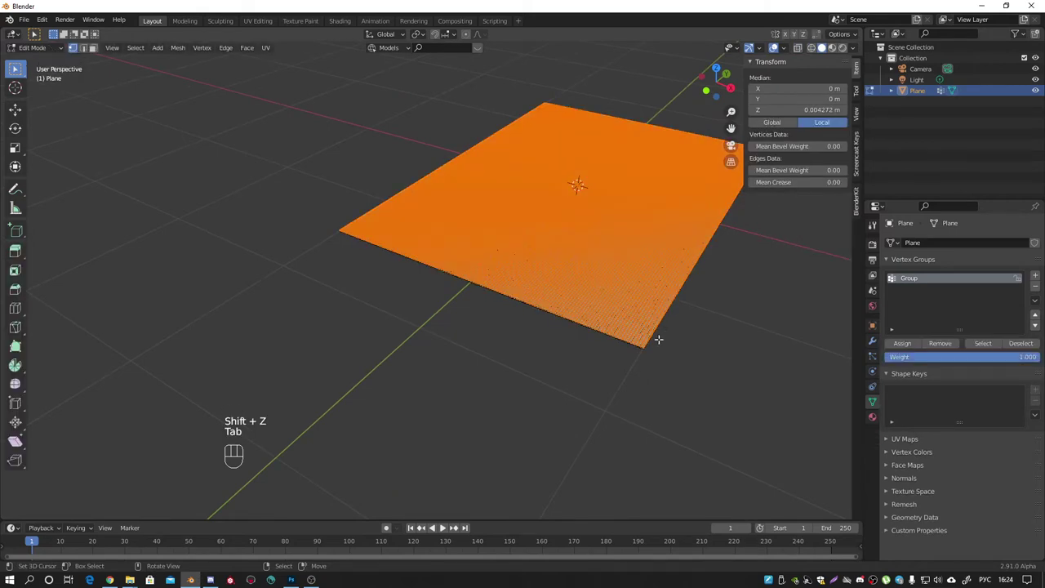
key(alt+a)
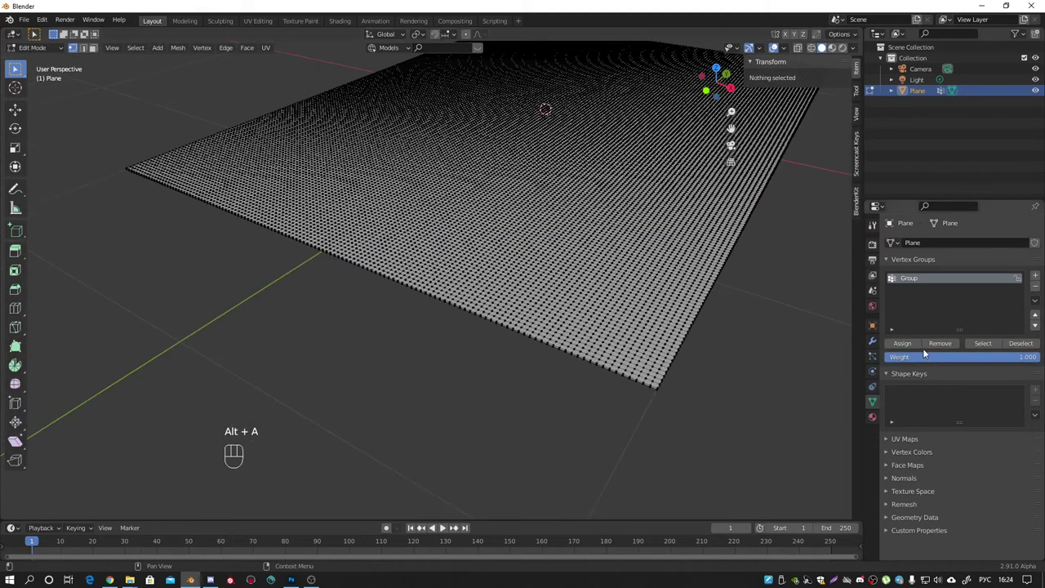
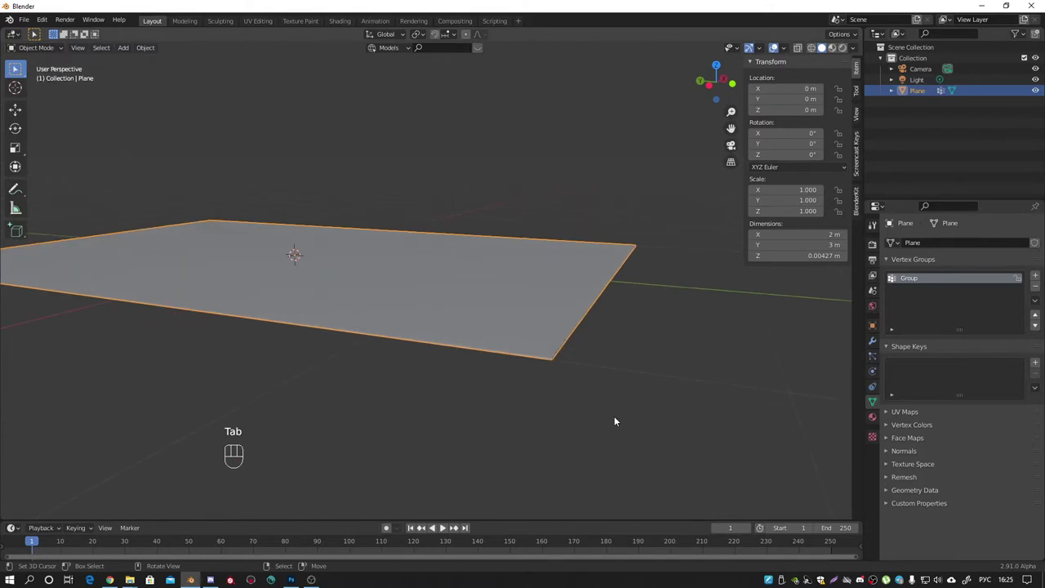
- From the front view in Edit Mode, raise a corner vertex about 1 cm with smooth proportional editing
drag(579, 383, 532, 386)
key(KP_1)
middle_click(679, 355)
key(Tab)
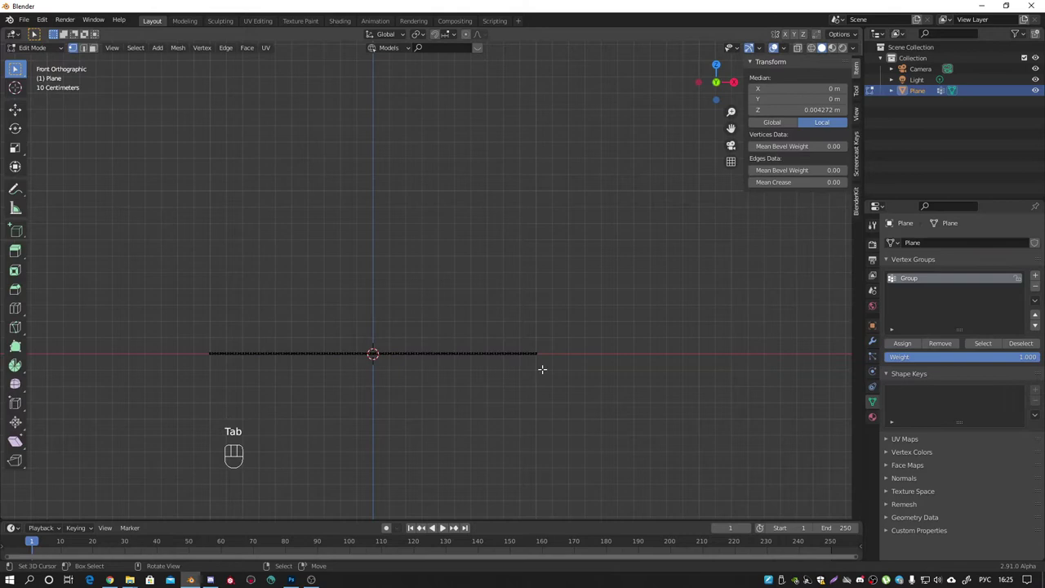
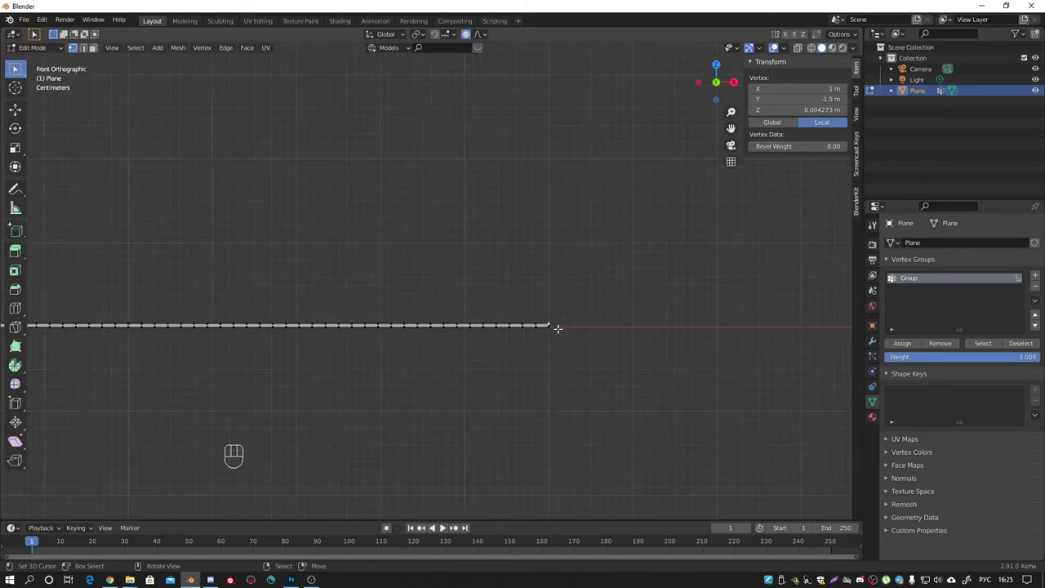
key(g)
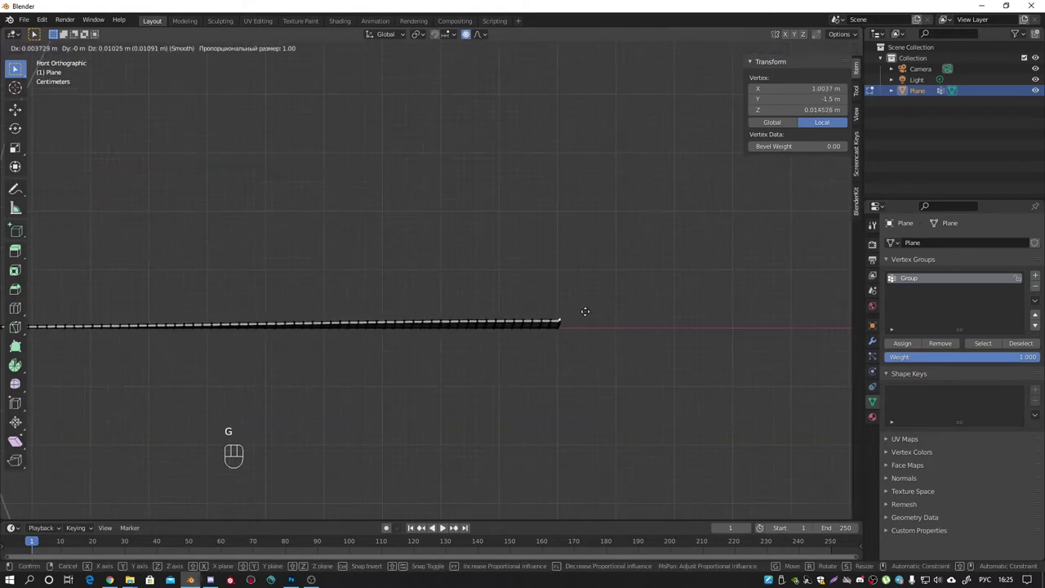
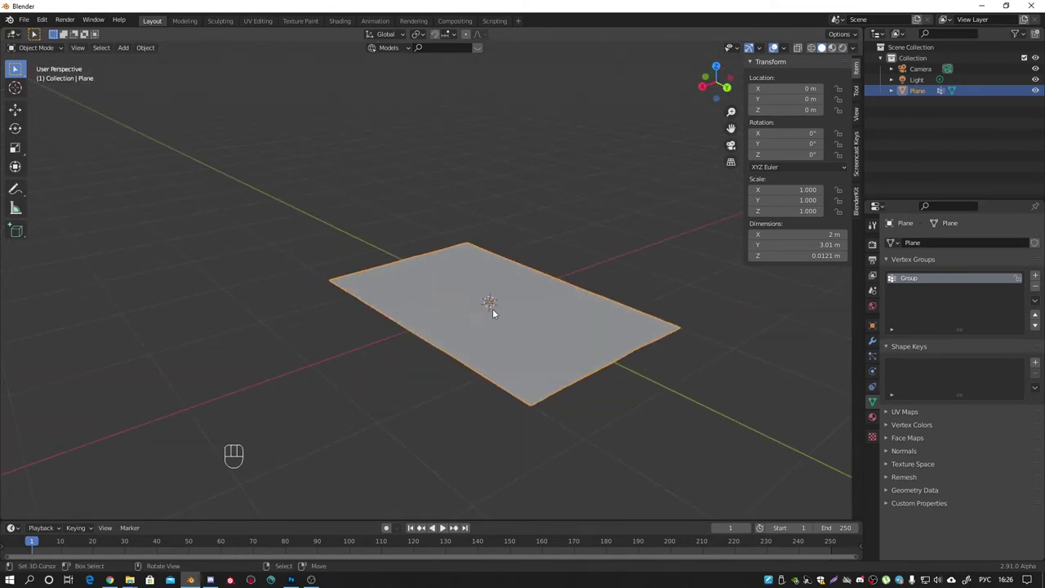
- Add a particle system to the plane, switch it to Hair and cut Hair Length to 0.01 m
key(KP_7)
click(876, 358)
click(1043, 247)
drag(417, 258, 390, 205)
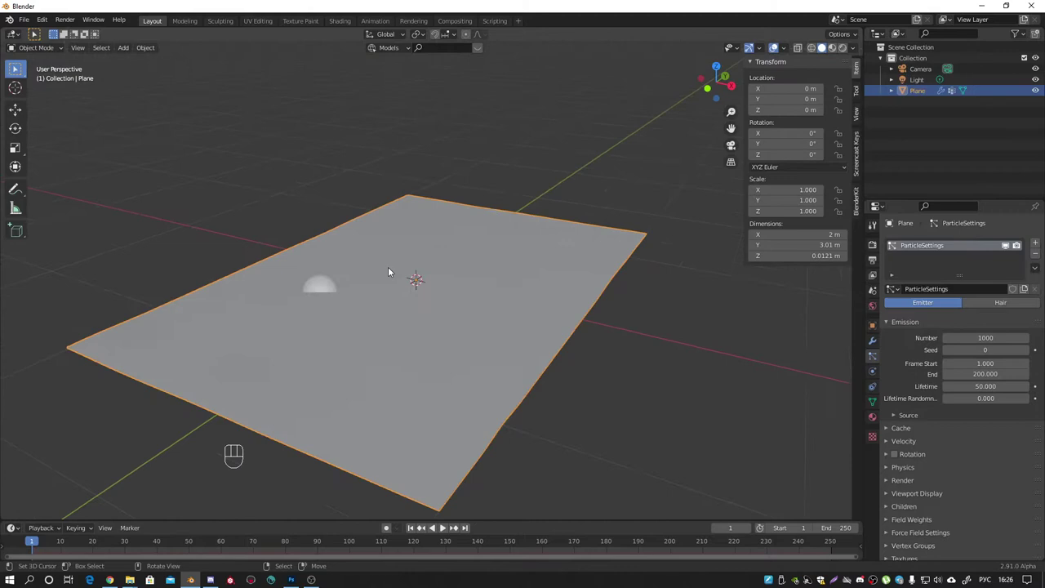
middle_click(412, 266)
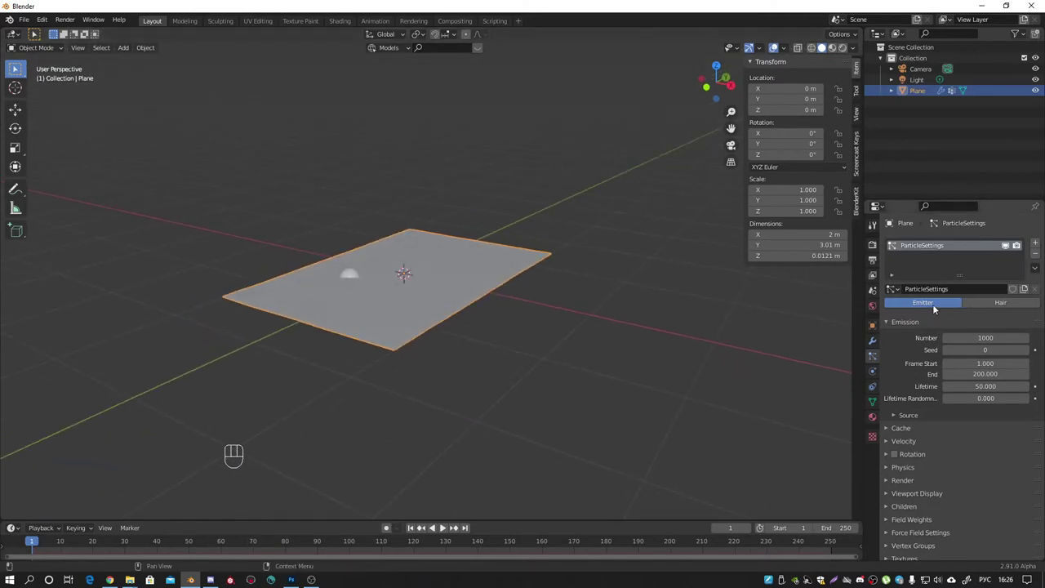
key(shift+a)
click(448, 531)
click(442, 529)
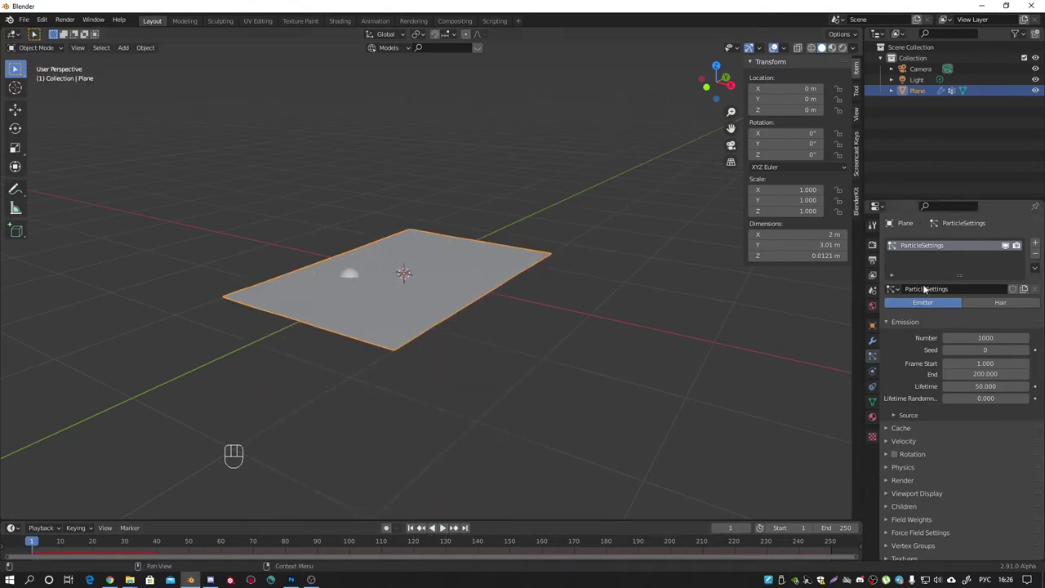
- Orbit low along the plane surface to inspect the short hair strands
drag(1000, 306, 538, 273)
middle_click(537, 273)
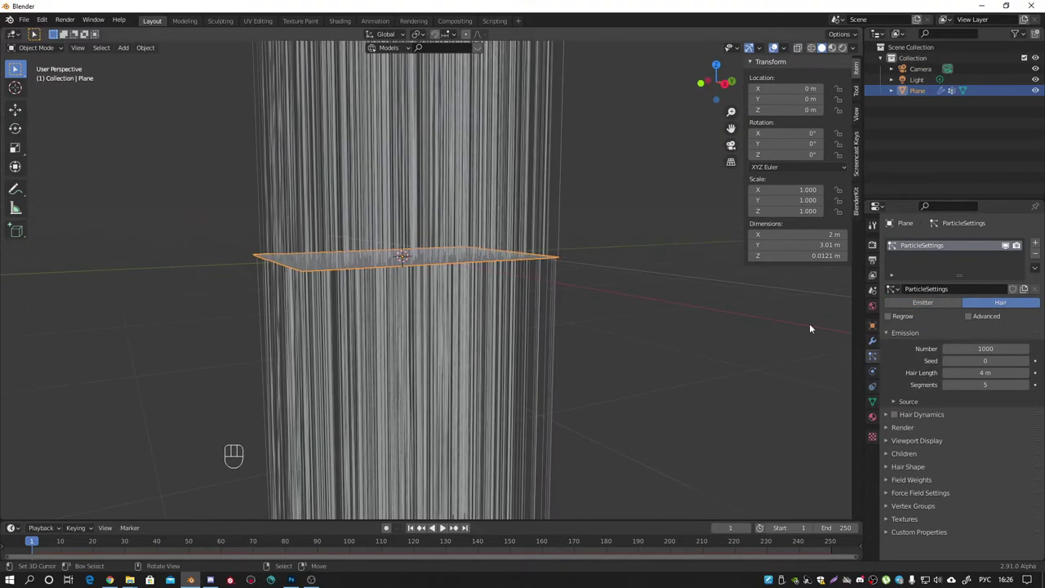
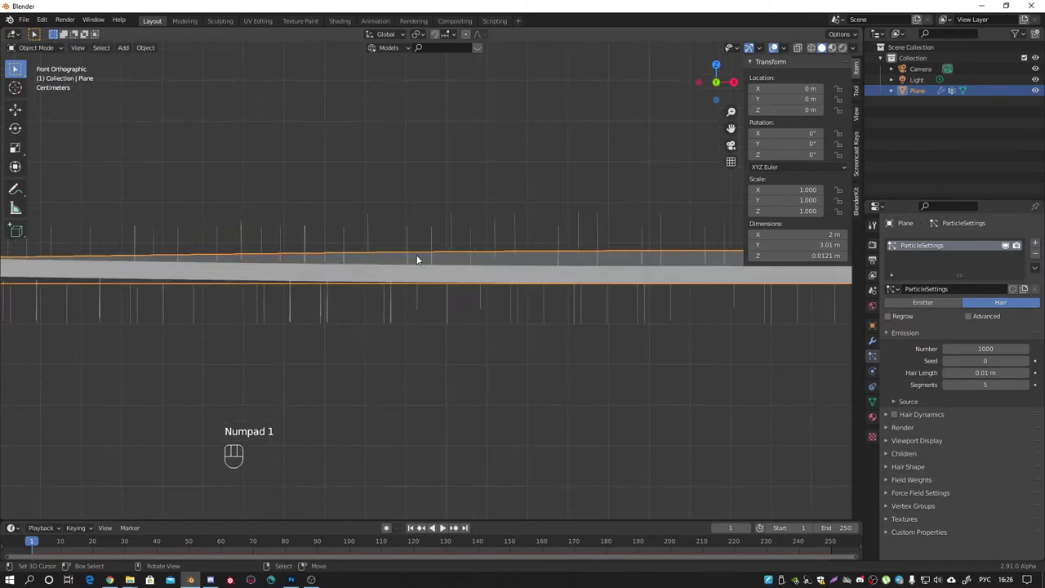
drag(440, 252, 395, 266)
drag(441, 269, 538, 246)
drag(465, 259, 490, 245)
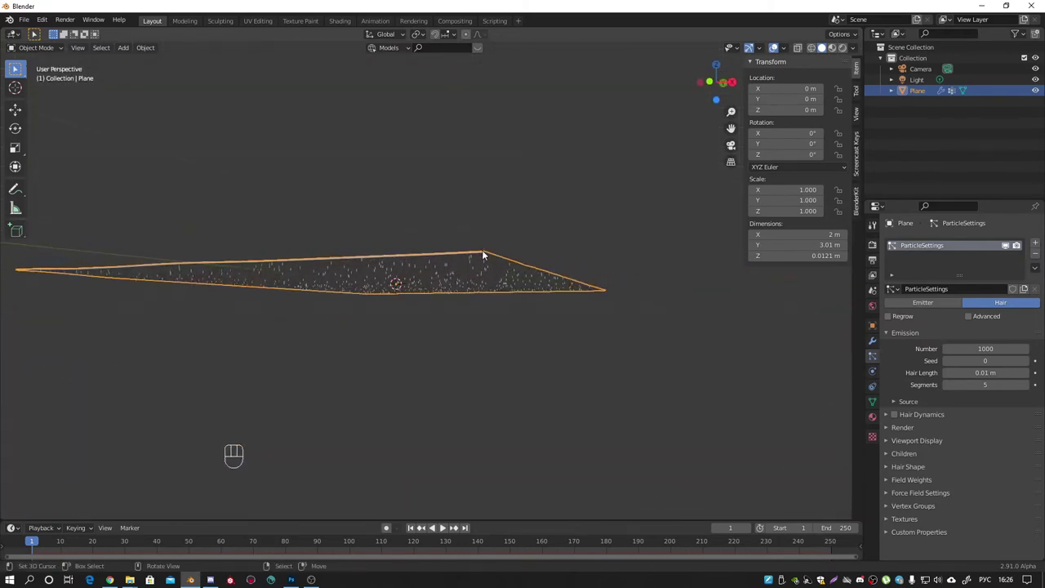
middle_click(486, 261)
click(877, 245)
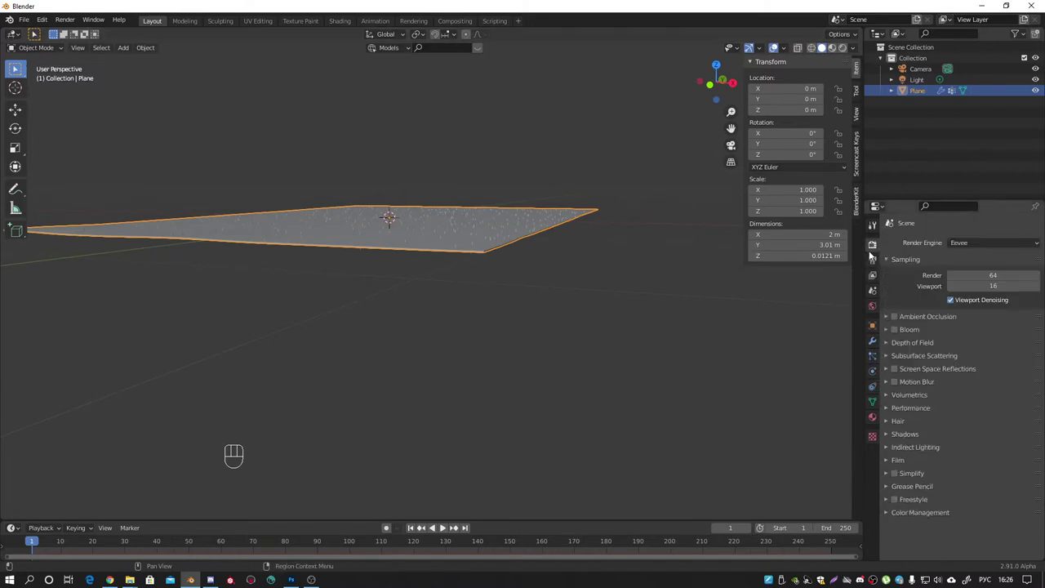
click(890, 422)
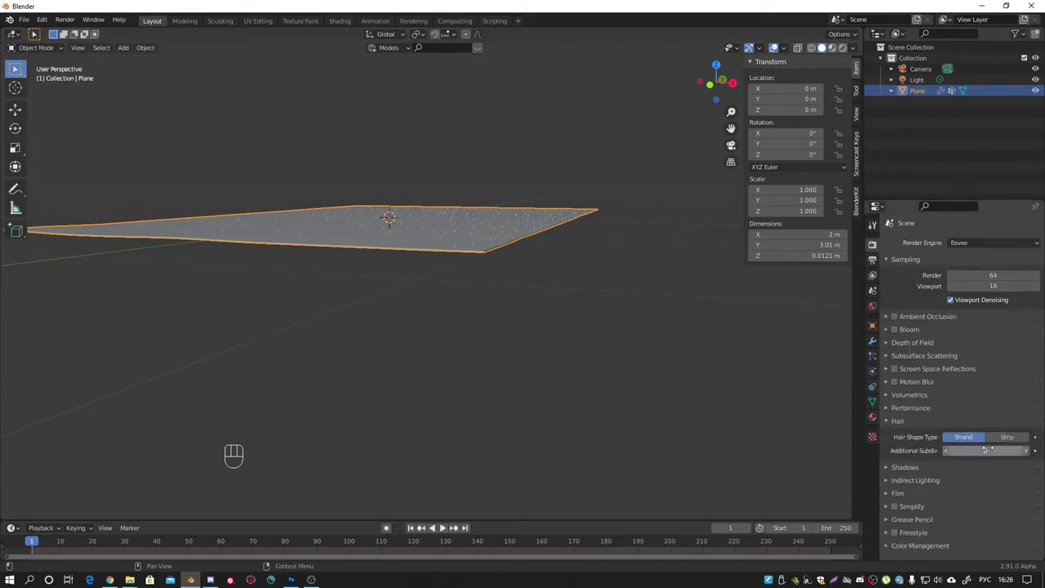
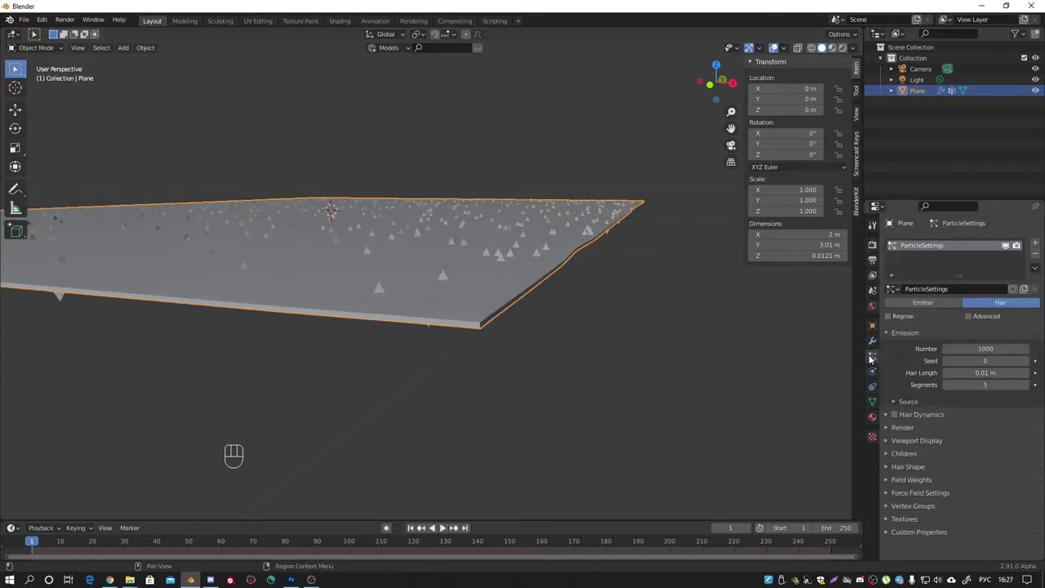
- Under Hair Shape set Diameter Root and Tip to 0.1 m and turn off Close Tip, checking edge-on
click(889, 467)
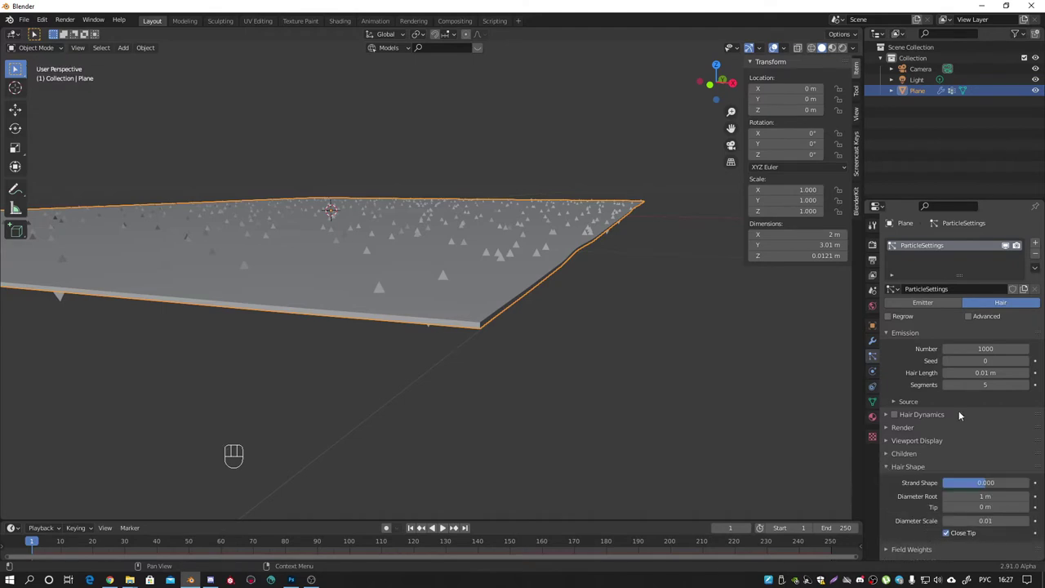
middle_click(537, 309)
middle_click(510, 312)
drag(430, 332, 464, 328)
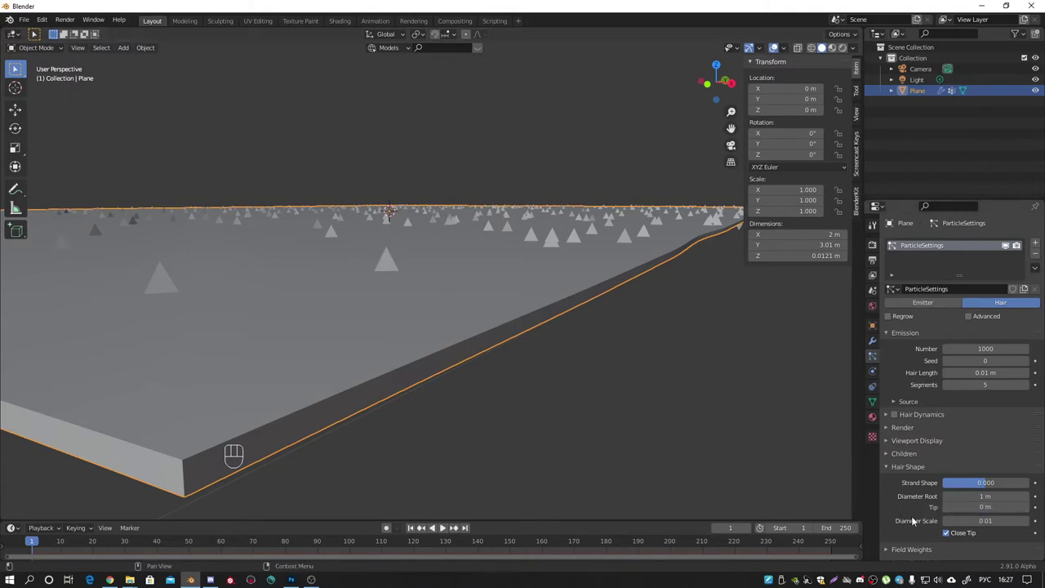
click(950, 534)
drag(948, 534, 784, 431)
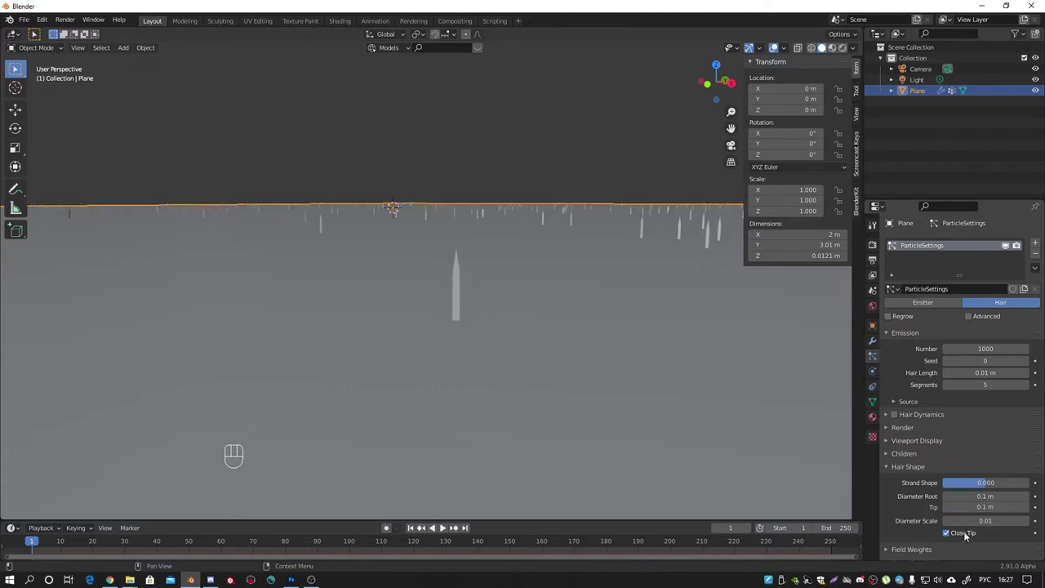
middle_click(391, 288)
drag(443, 264, 439, 283)
drag(440, 272, 536, 255)
middle_click(327, 306)
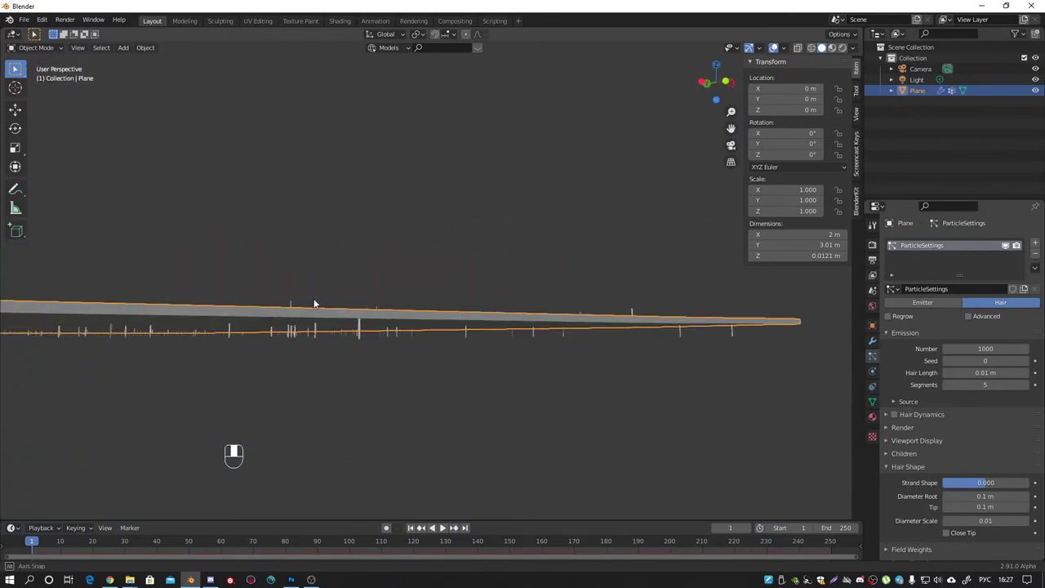
- Orbit over and around the hairy plane to check where strands grow with density tied to Group
middle_click(355, 320)
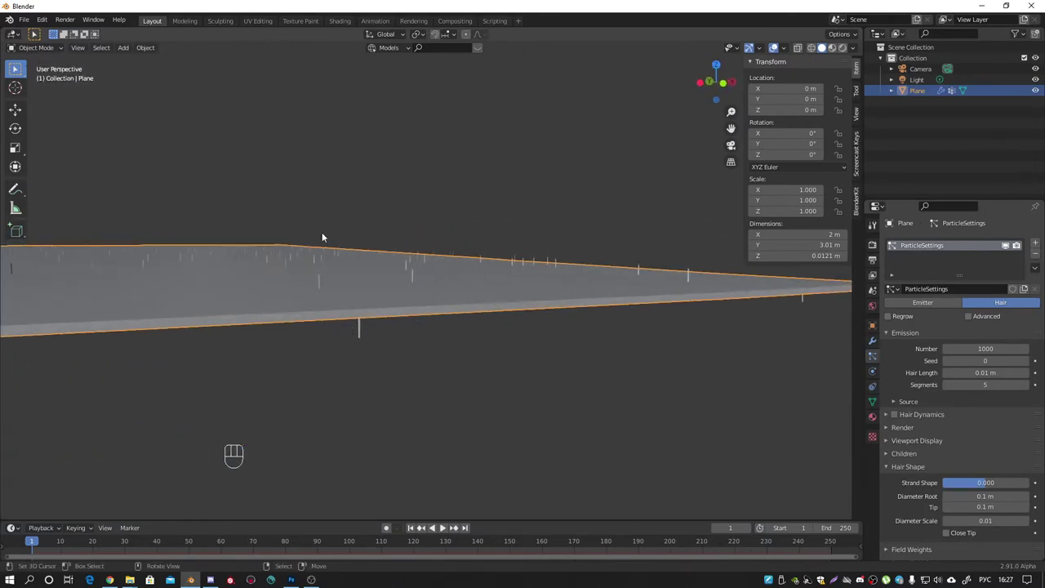
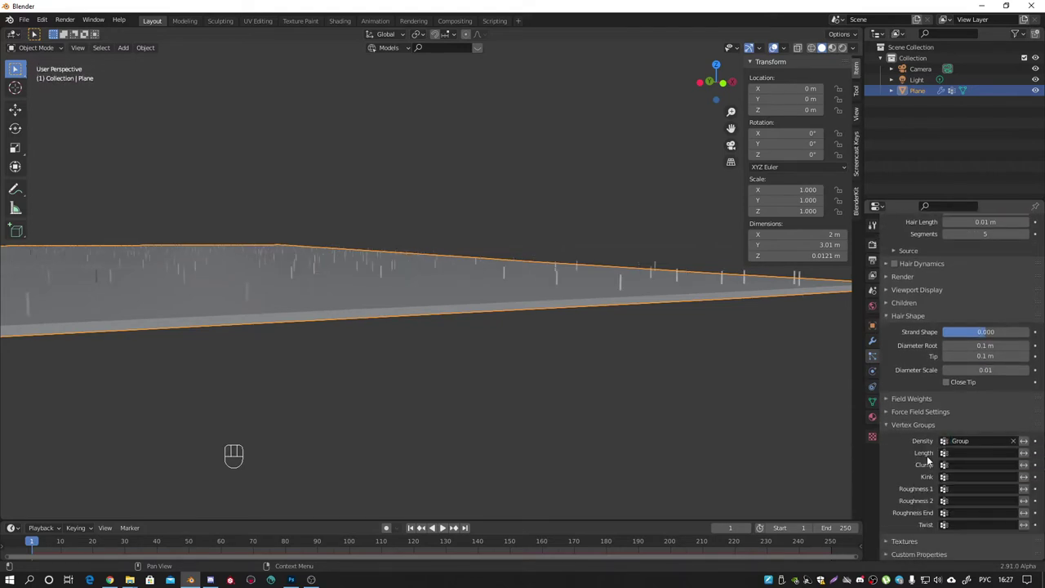
drag(765, 359, 745, 364)
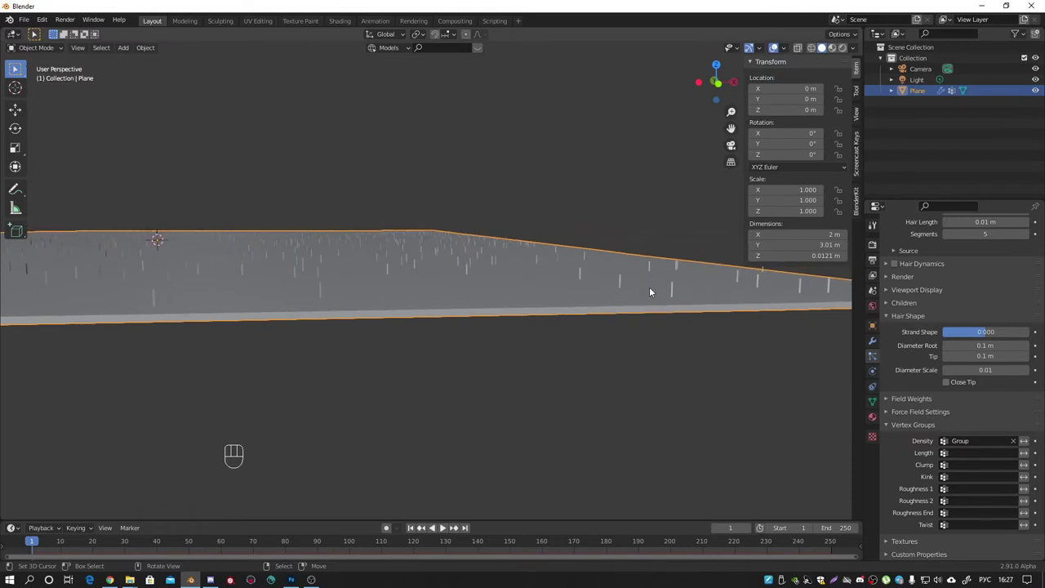
drag(619, 284, 459, 332)
drag(499, 349, 452, 356)
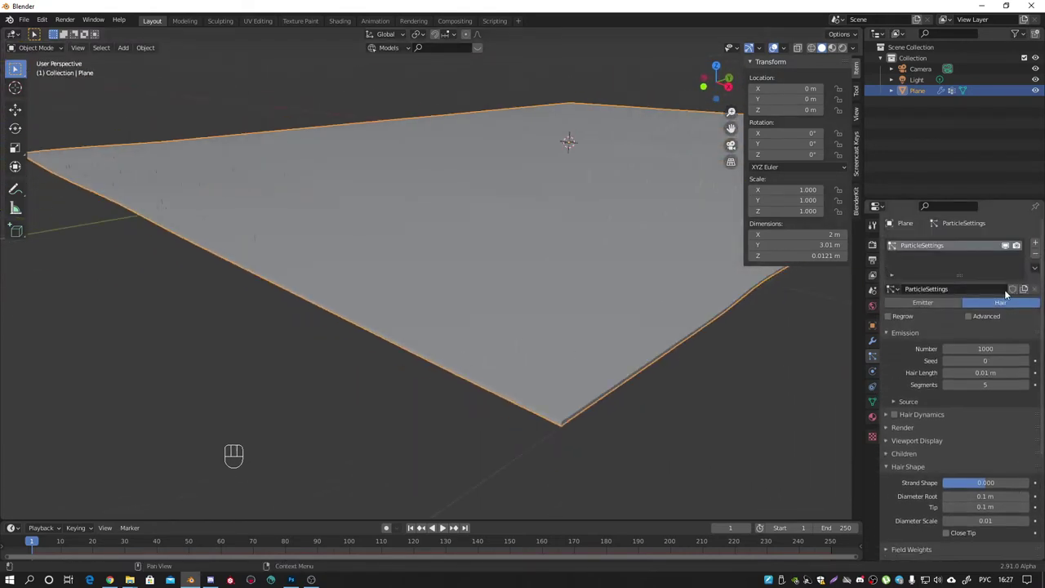
drag(601, 297, 637, 285)
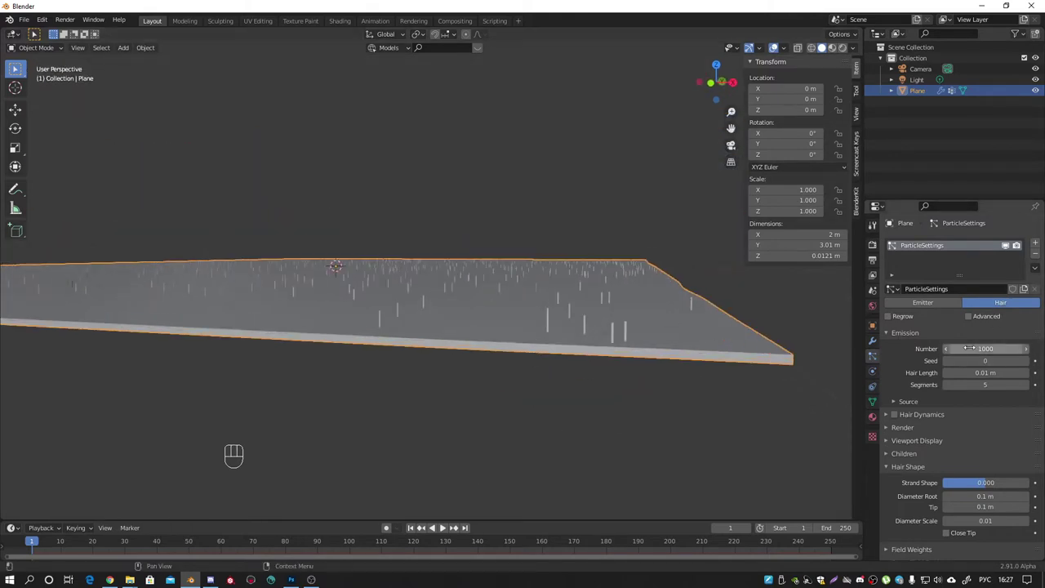
- Enable Advanced, and under Physics > Forces set Brownian to 0.001 for a slight random bend
click(971, 319)
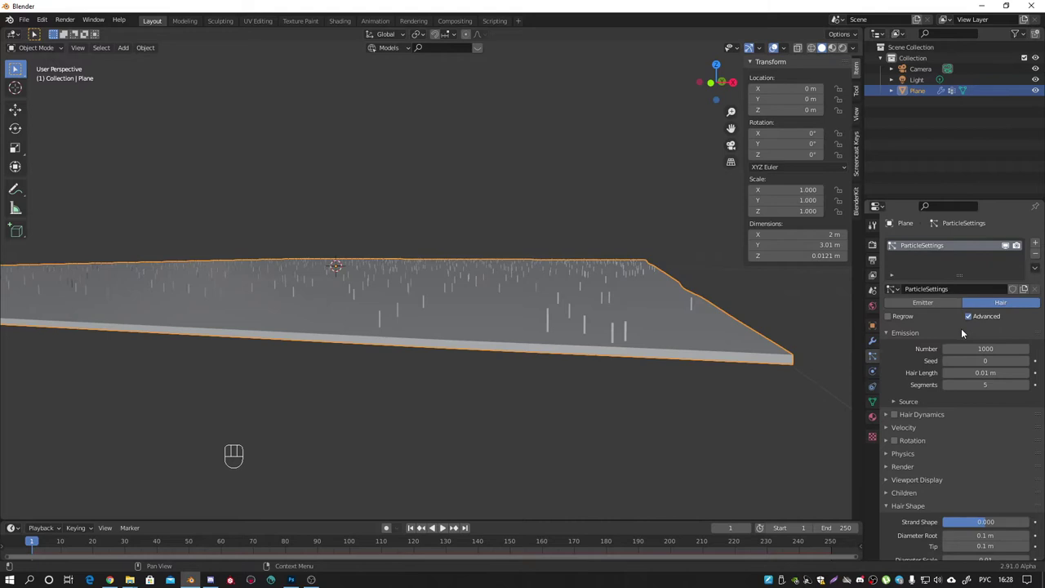
click(890, 456)
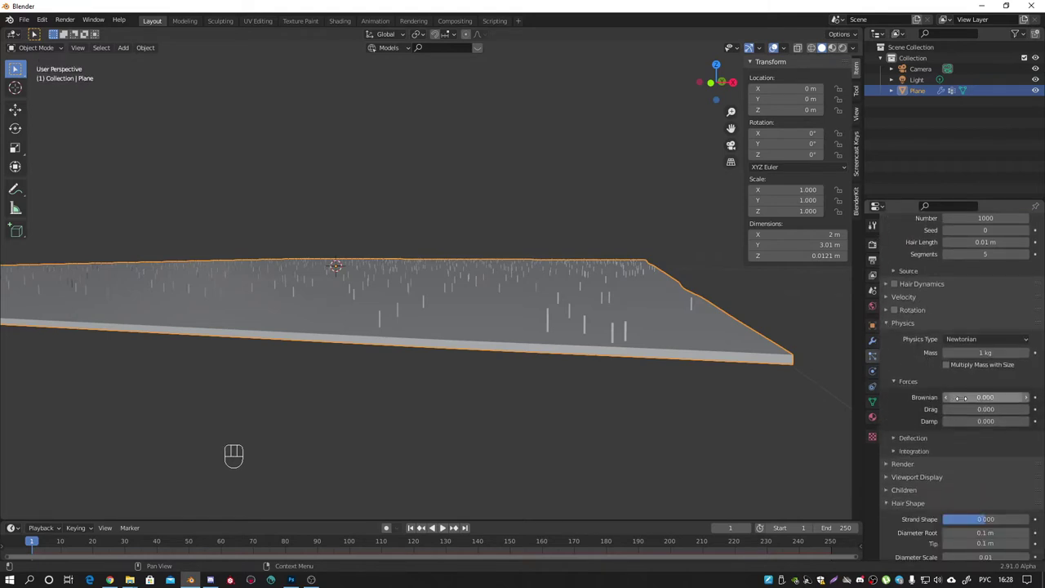
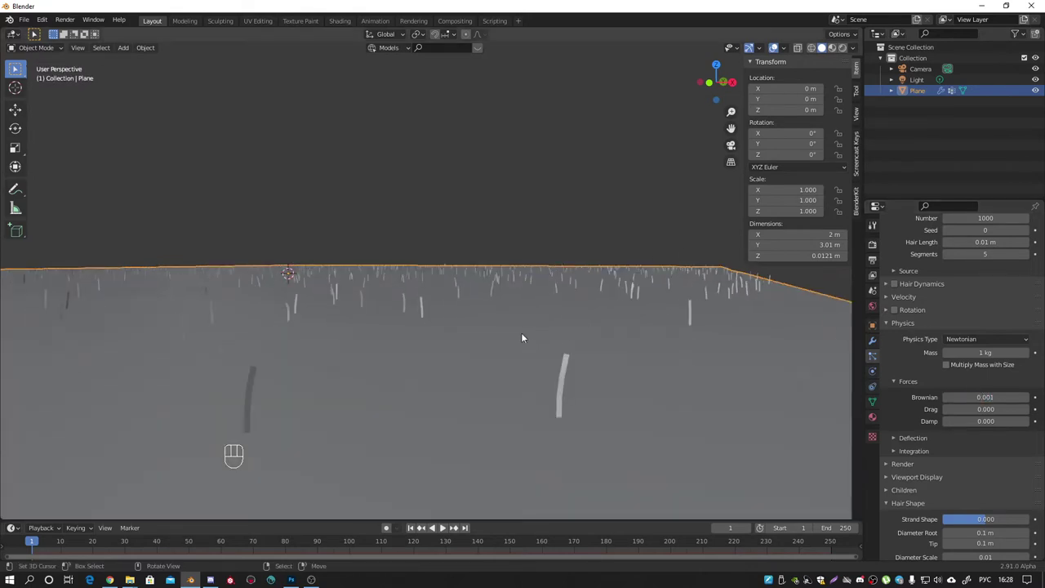
drag(516, 332, 503, 333)
middle_click(538, 337)
drag(839, 64, 575, 258)
middle_click(576, 259)
drag(533, 309, 556, 322)
- Toggle viewport header options and orbit to a side angle to check the sparse bent strands
click(836, 44)
drag(463, 235, 446, 245)
middle_click(475, 282)
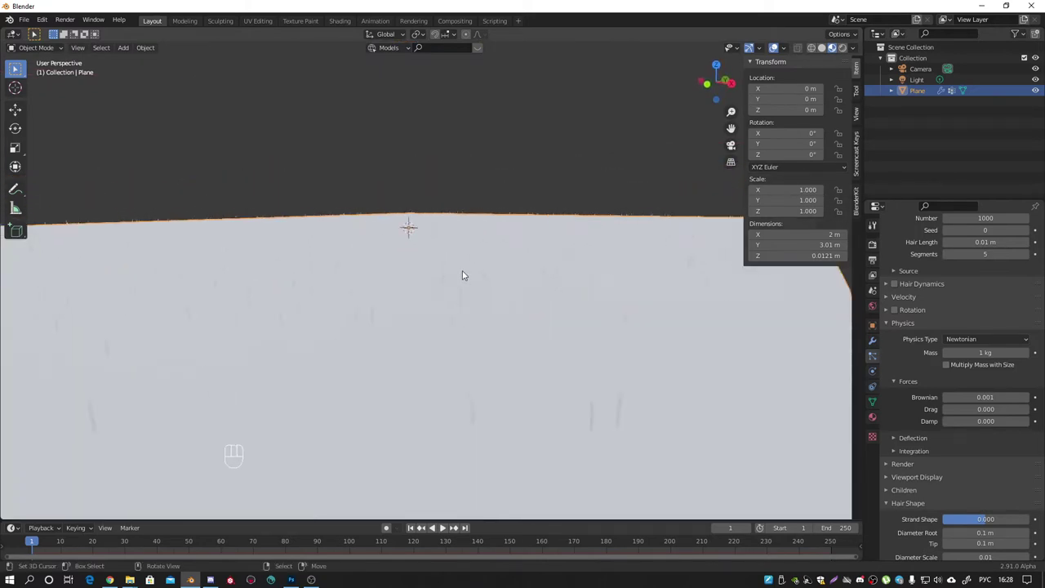
drag(445, 355, 458, 355)
drag(636, 350, 608, 329)
click(826, 48)
drag(480, 309, 495, 312)
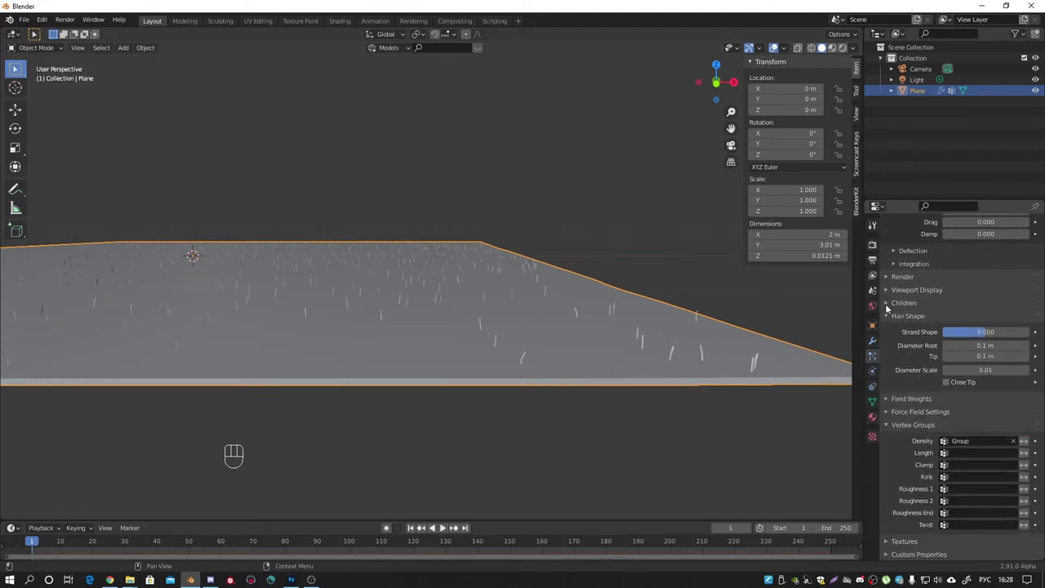
- Set Children to Interpolated with display and render amounts 100, then expand Clumping
click(888, 307)
drag(660, 359, 647, 372)
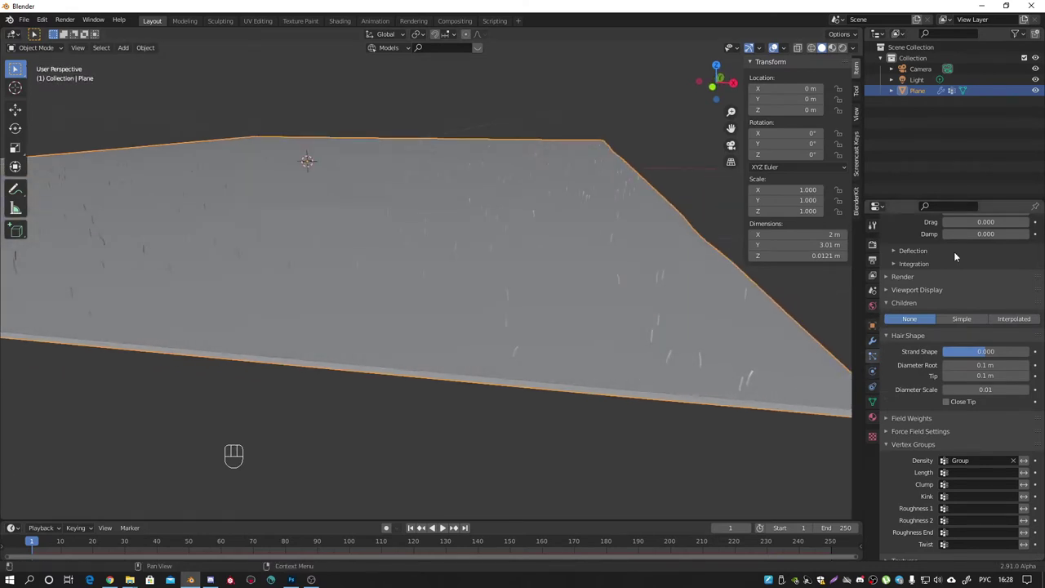
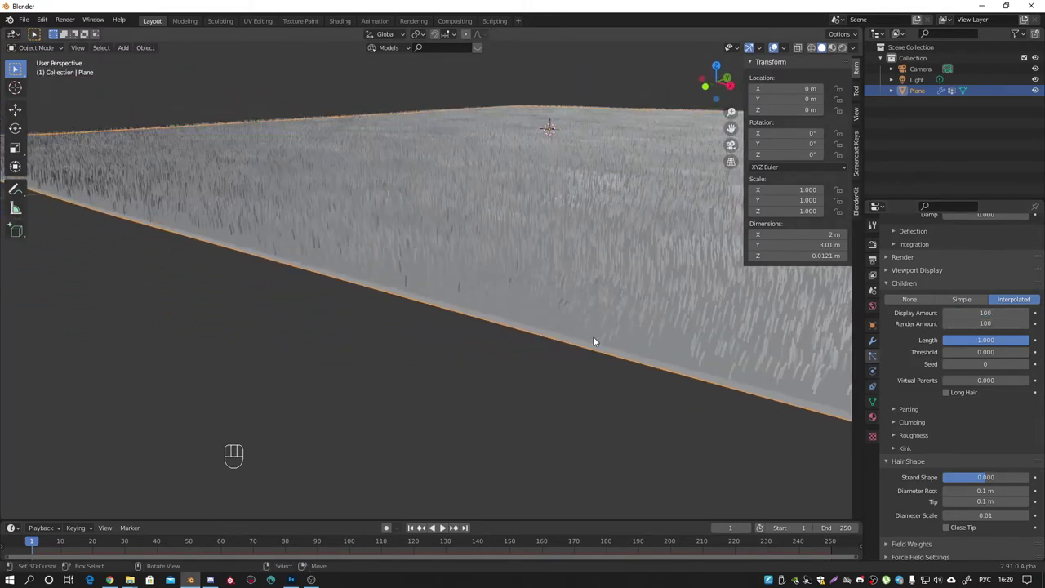
drag(745, 326, 419, 316)
middle_click(579, 316)
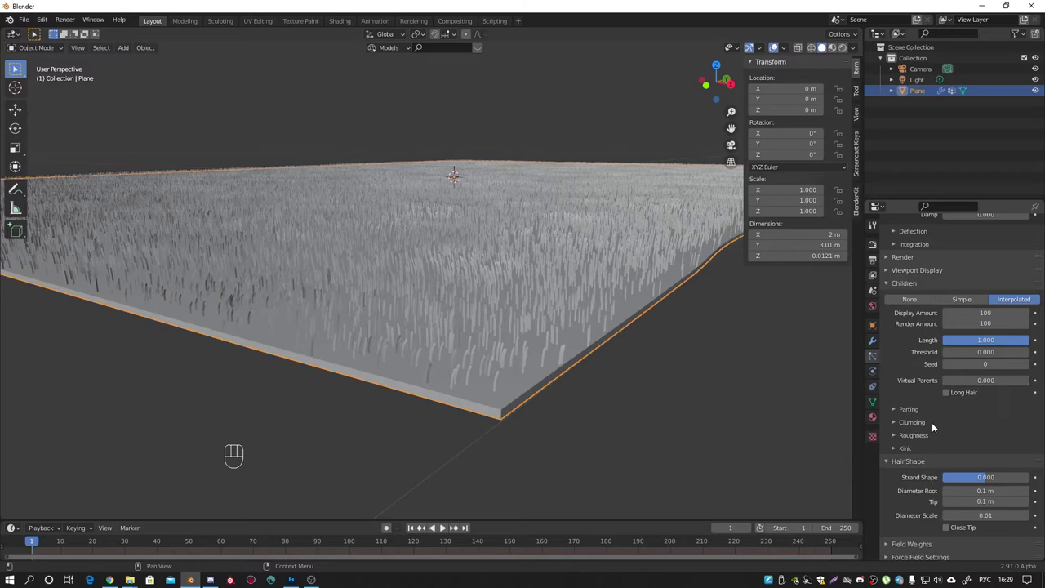
click(896, 423)
middle_click(554, 325)
drag(560, 340, 643, 303)
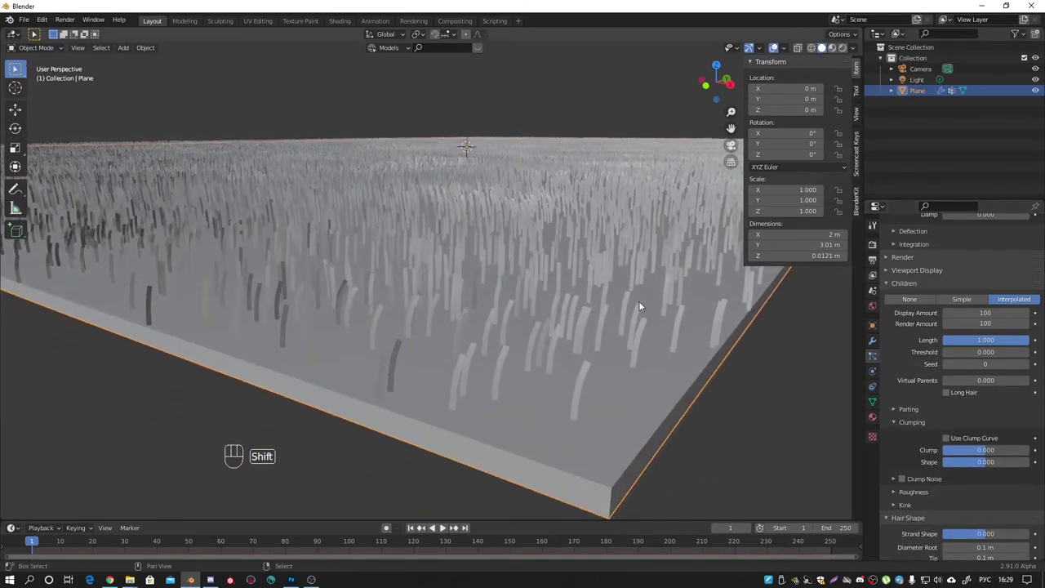
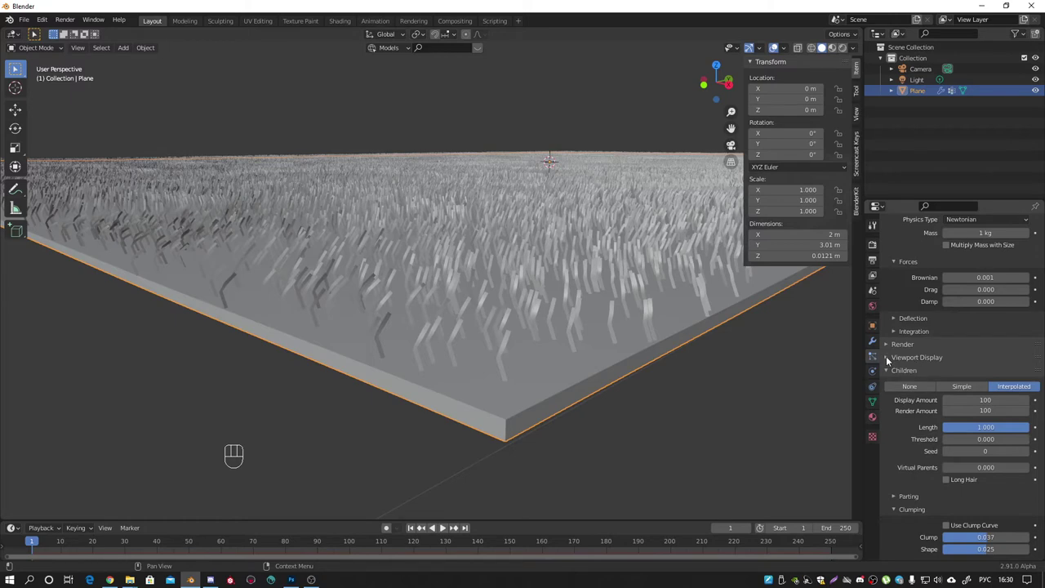
- Expand the hair children Roughness settings and set Uniform roughness to 0.005
click(890, 358)
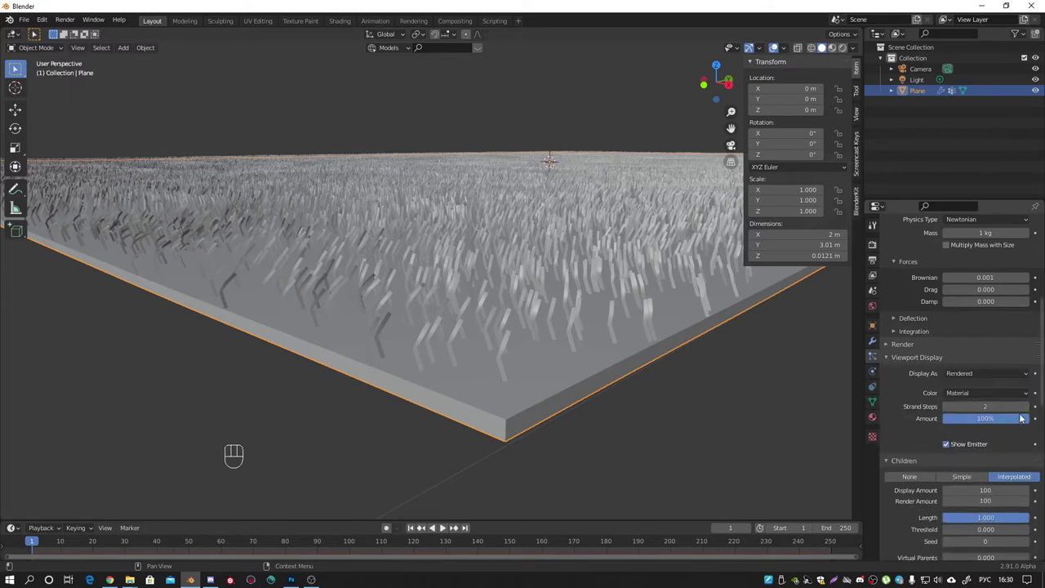
click(1028, 408)
click(1029, 409)
middle_click(512, 348)
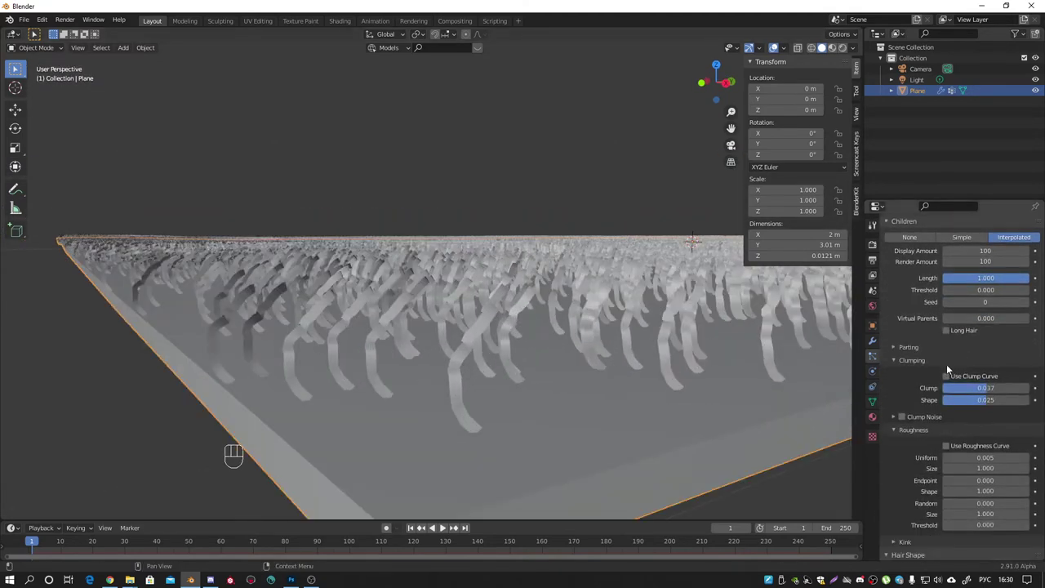
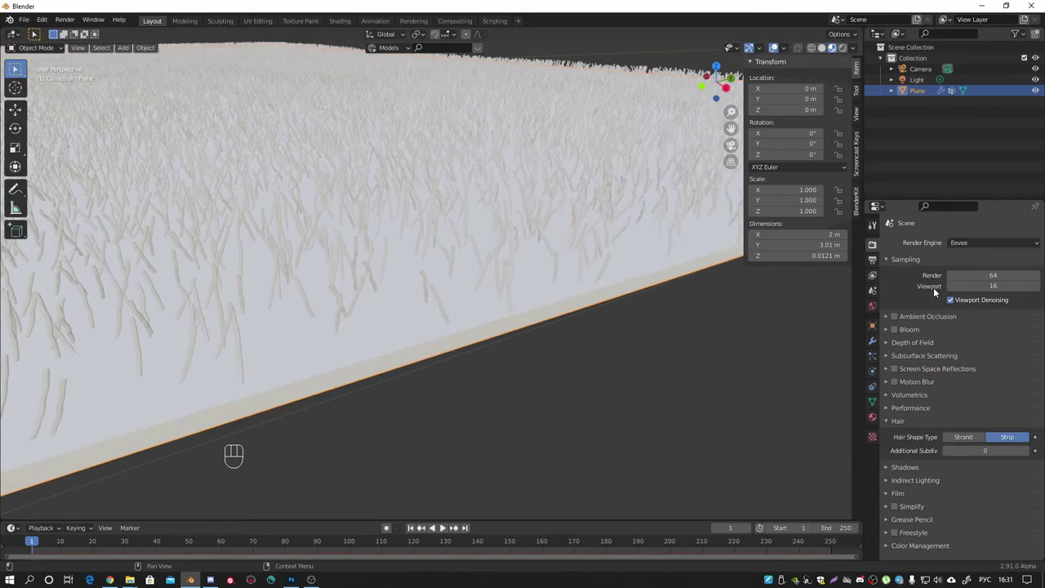
- Enable Ambient Occlusion and Screen Space Reflections in Eevee, then switch to camera view
click(899, 317)
drag(458, 249, 410, 298)
drag(464, 259, 424, 231)
drag(511, 289, 580, 299)
click(580, 300)
drag(494, 278, 513, 330)
click(512, 331)
drag(508, 331, 482, 285)
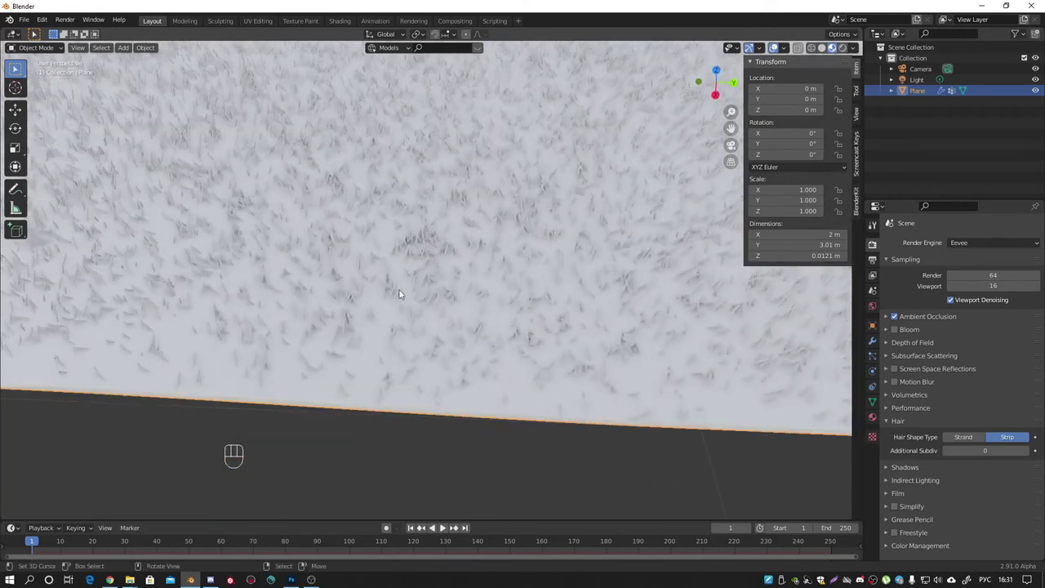
drag(371, 285, 393, 258)
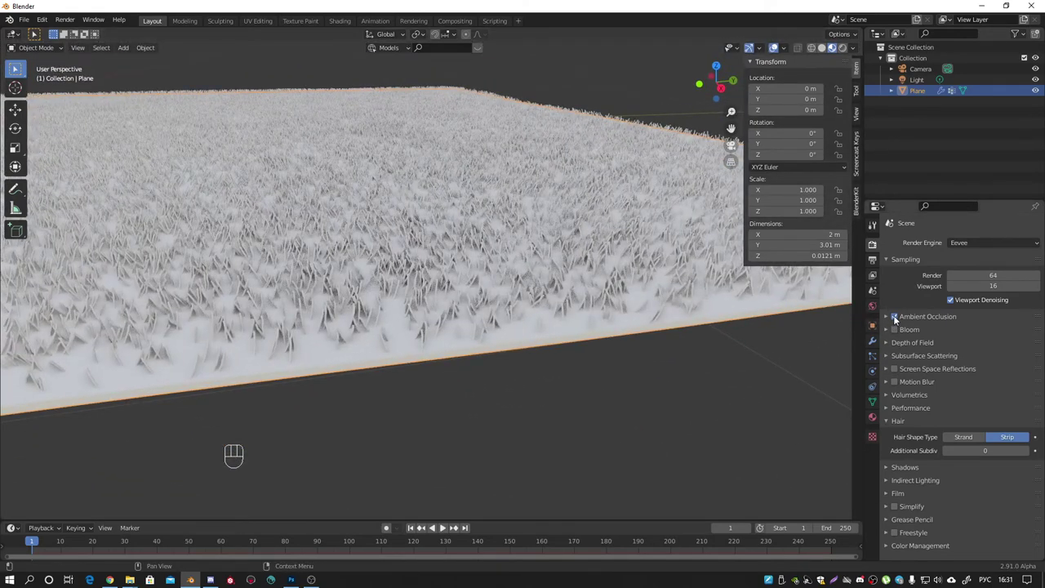
drag(898, 371, 497, 255)
key(KP_0)
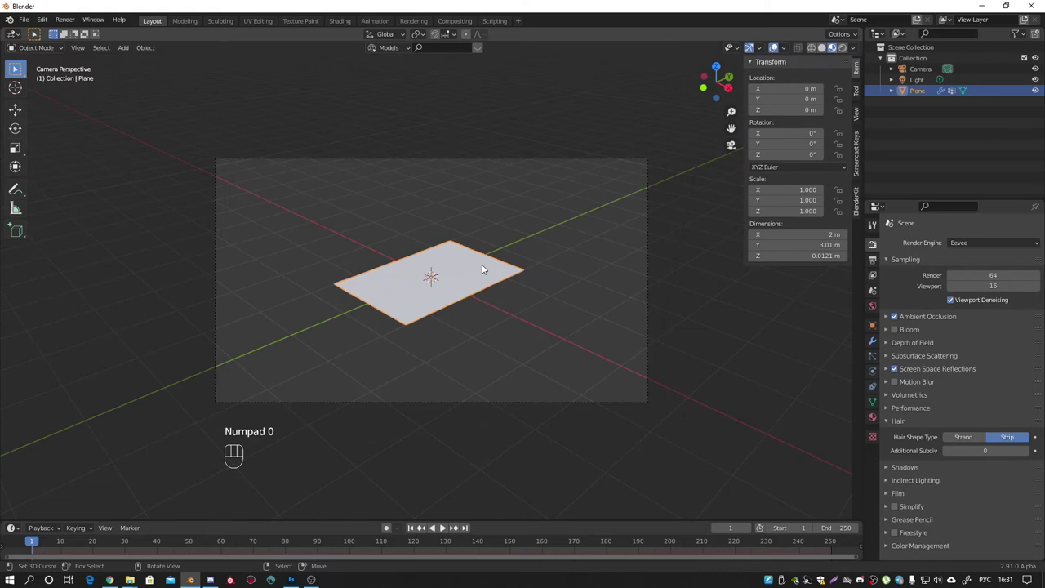
- Enable Camera to View, navigate to frame the grass plane, then disable it
click(863, 117)
click(794, 196)
drag(439, 288, 414, 282)
middle_click(505, 318)
middle_click(505, 316)
middle_click(515, 302)
middle_click(472, 301)
middle_click(471, 302)
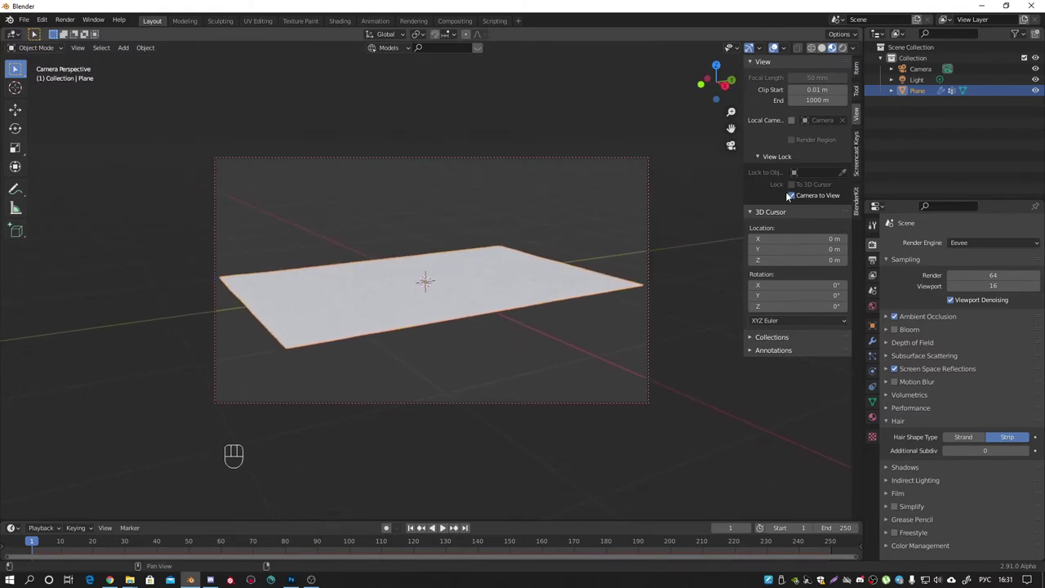
click(792, 197)
- Add a new Plane and scale it up into a large ground plane, viewed from the front
key(shift+a)
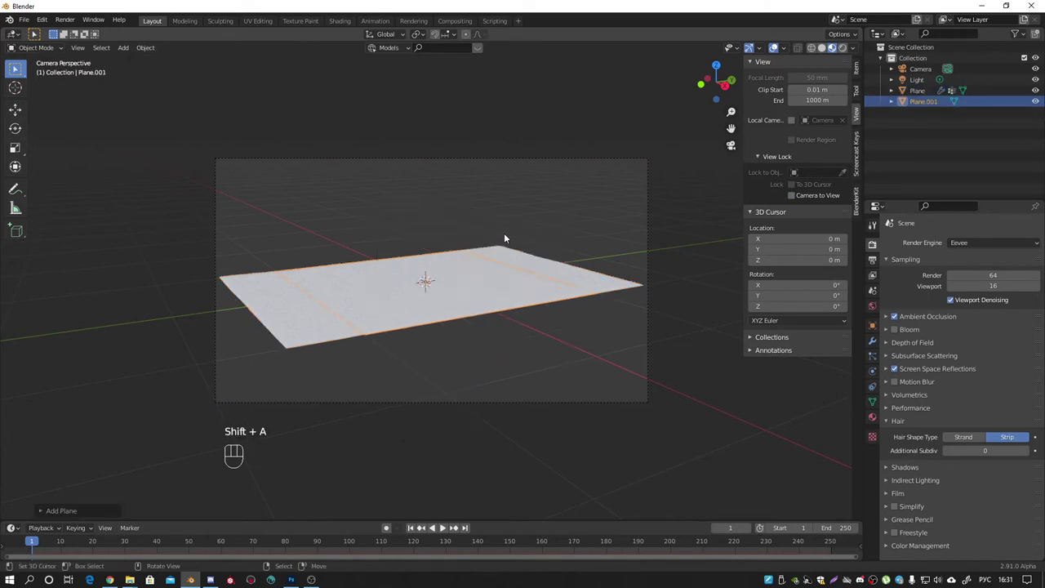
key(s)
key(KP_1)
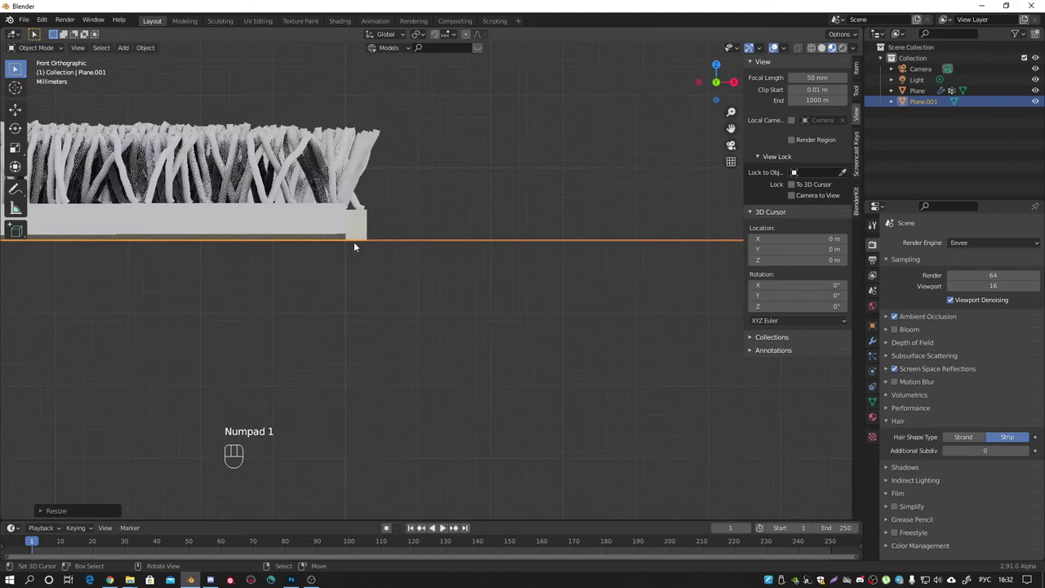
- Select the grass Plane and add a supporting loop cut around its rim in Edit Mode
right_click(318, 217)
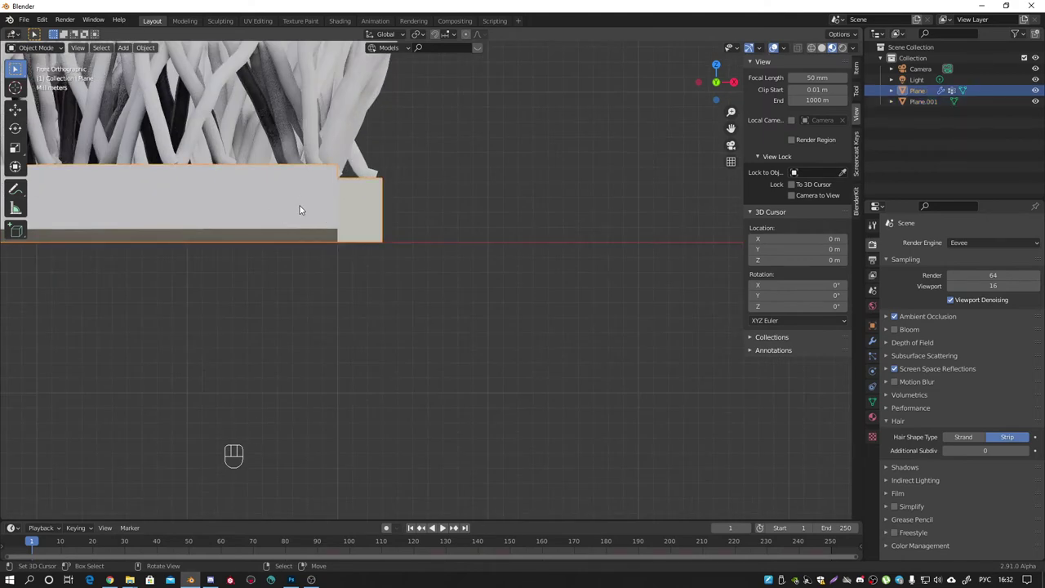
key(ctrl+1)
drag(307, 210, 286, 207)
drag(287, 205, 302, 210)
key(Tab)
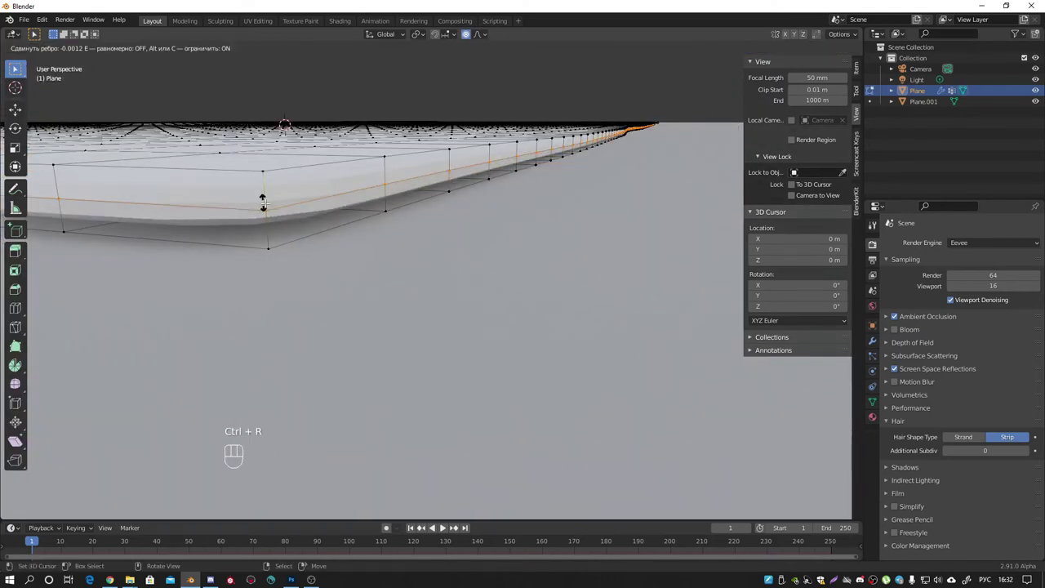
key(Tab)
- Orbit to inspect the grass plane's edge, then return to the camera view
drag(290, 205, 273, 230)
drag(351, 260, 308, 359)
drag(308, 318, 301, 307)
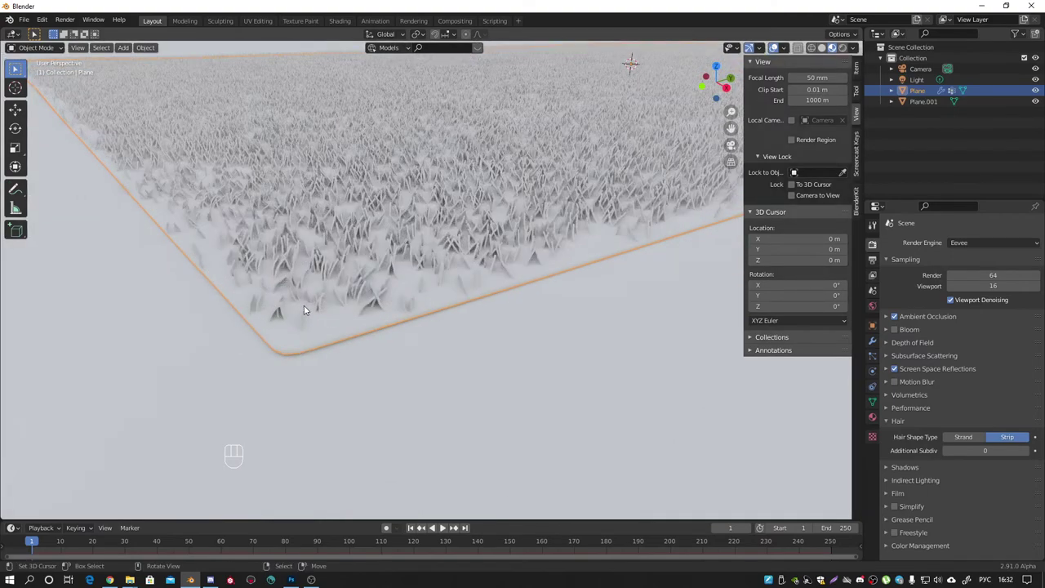
middle_click(325, 361)
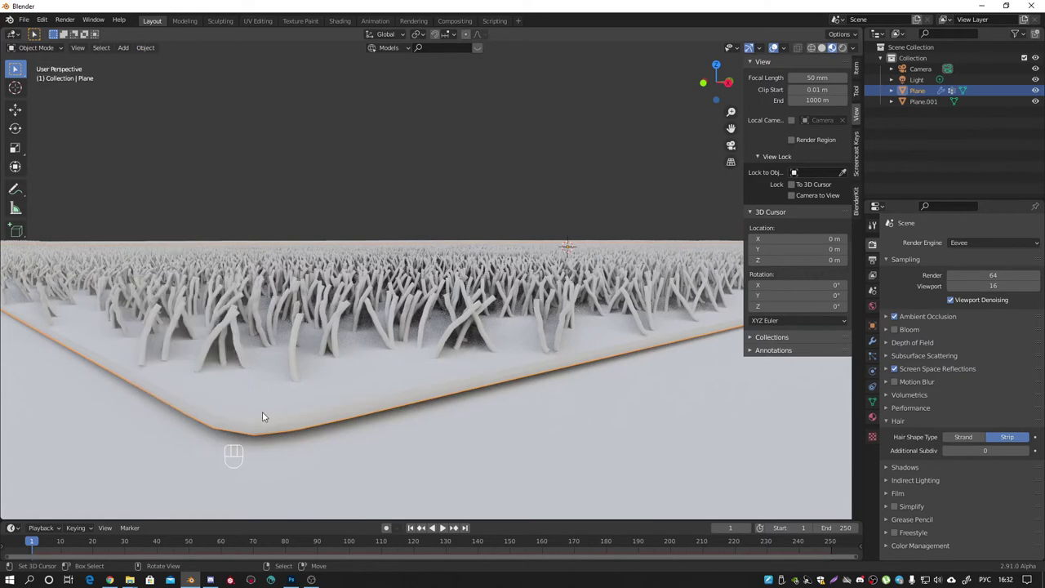
middle_click(487, 333)
click(489, 346)
key(KP_0)
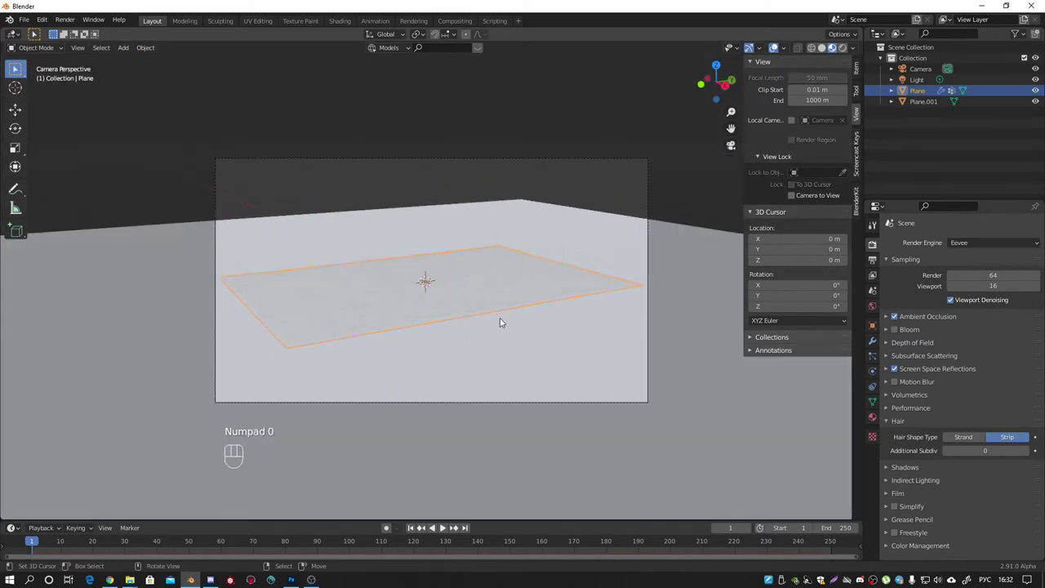
- Select the Light from top view, tint it pale yellow and duplicate it as Light.001
key(KP_7)
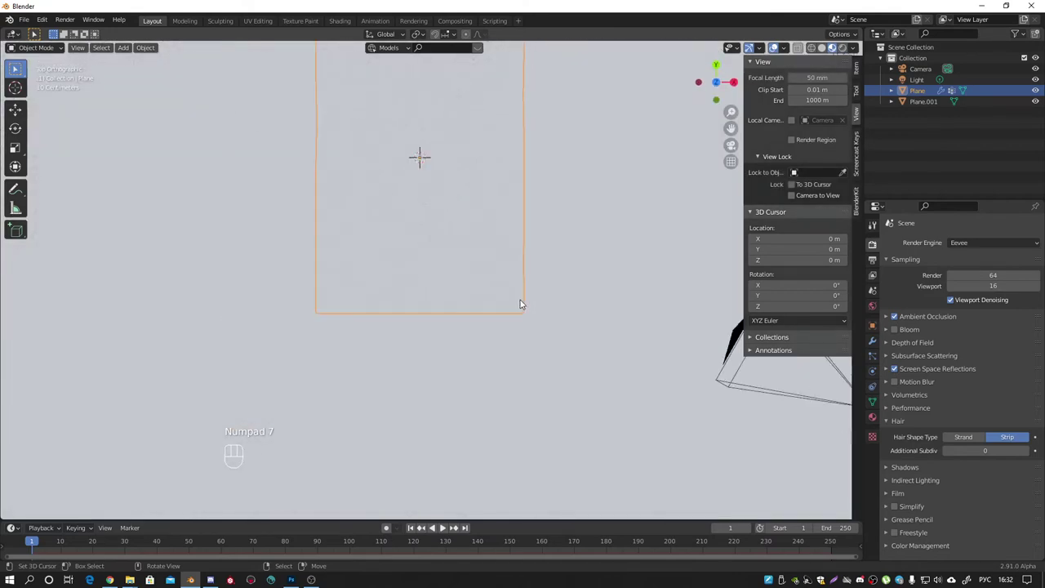
middle_click(503, 253)
right_click(637, 240)
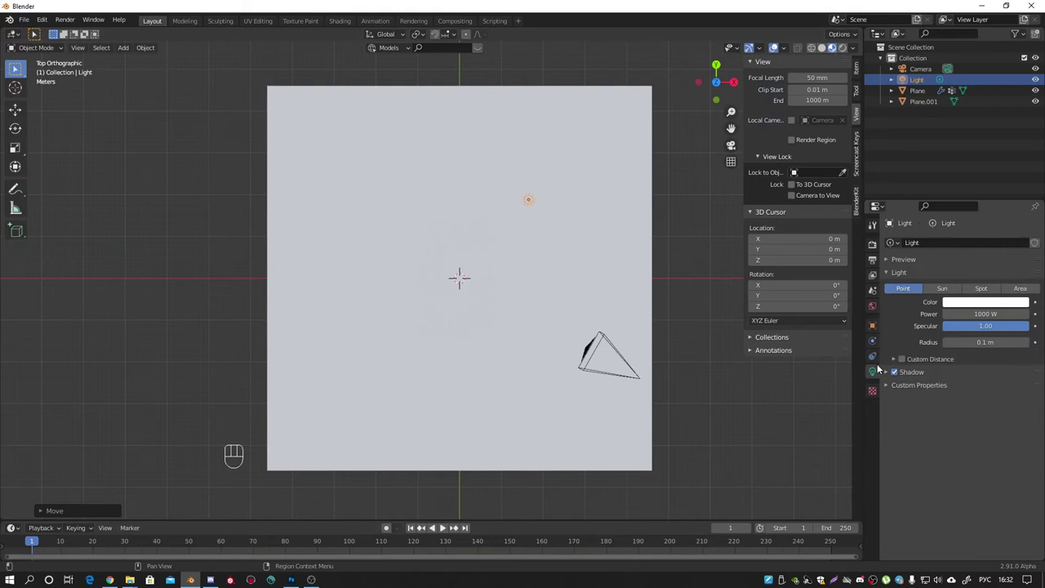
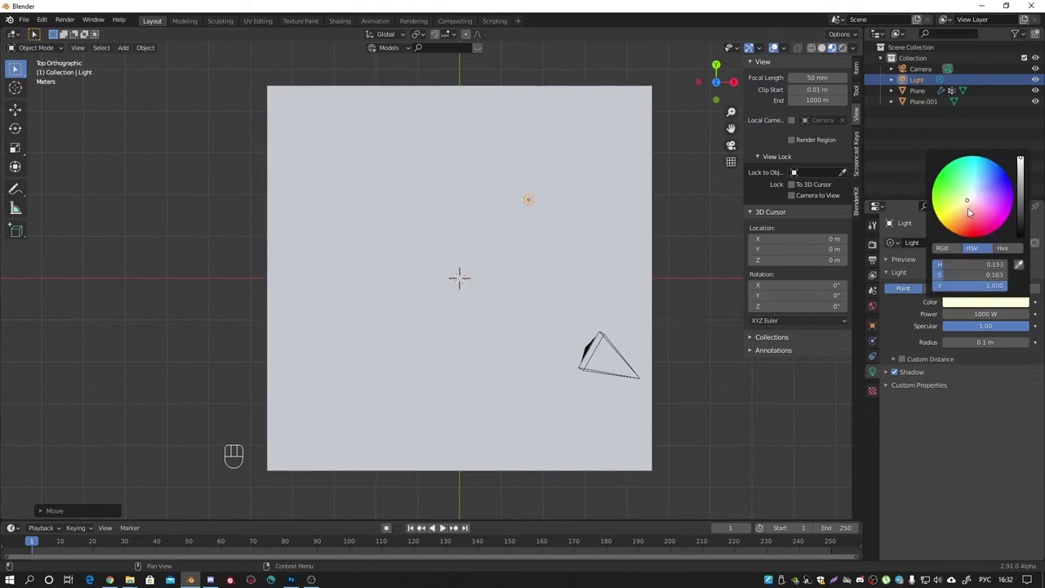
key(shift+d)
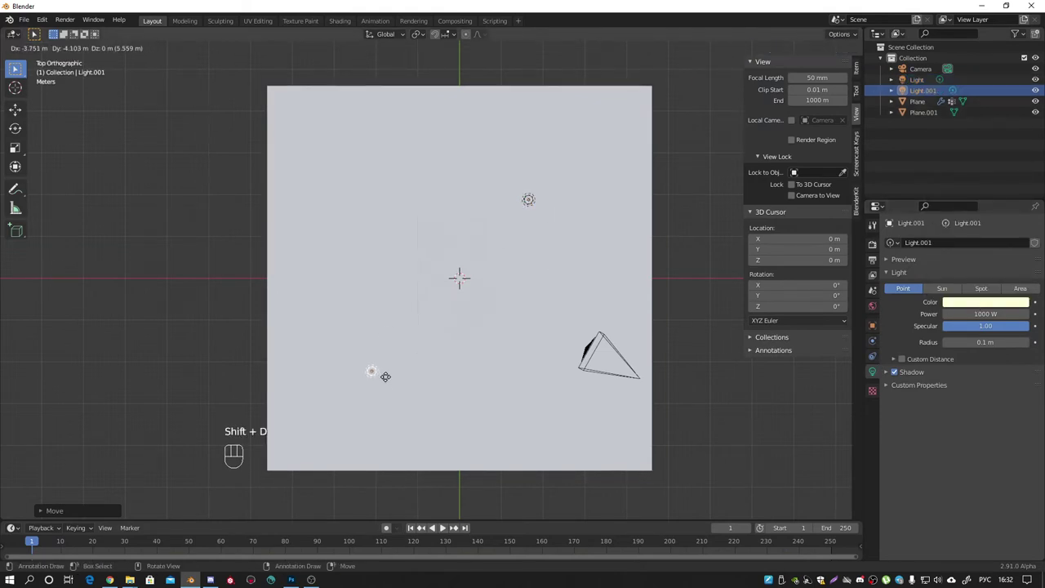
key(KP_1)
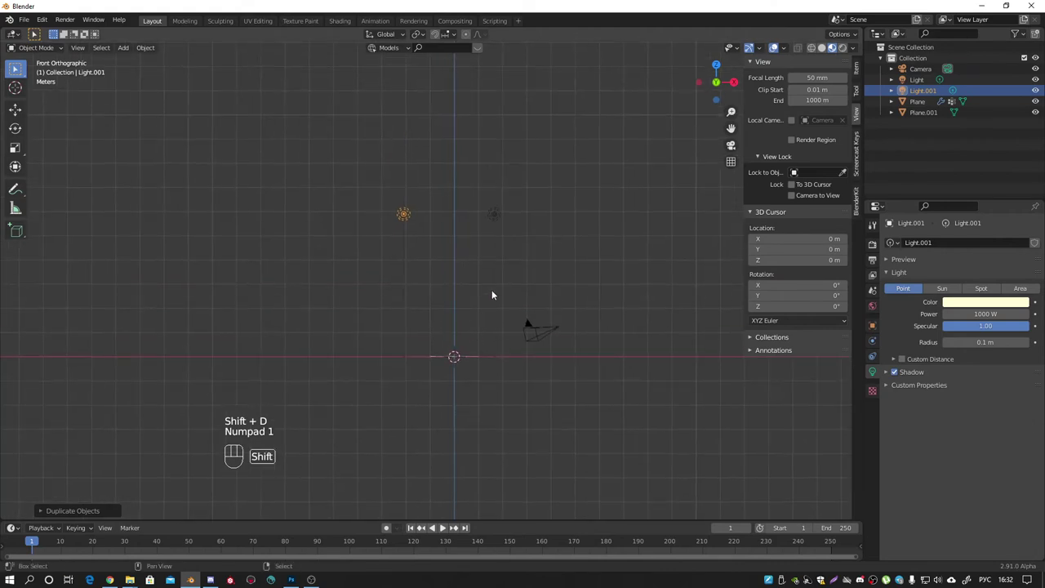